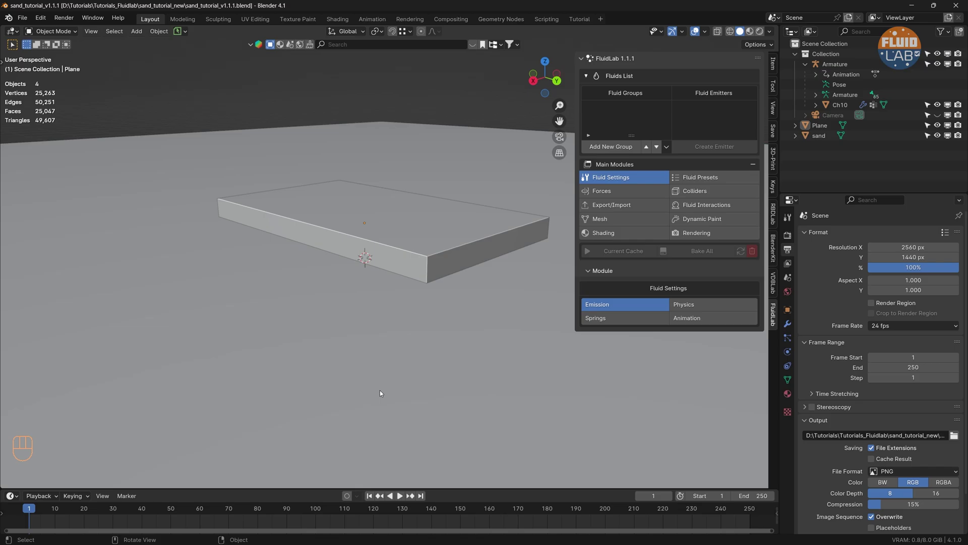
# Inspect the ground plane and sand block each in Local View, checking the sand block's transform values
pyautogui.click(408, 364)
pyautogui.press('/')
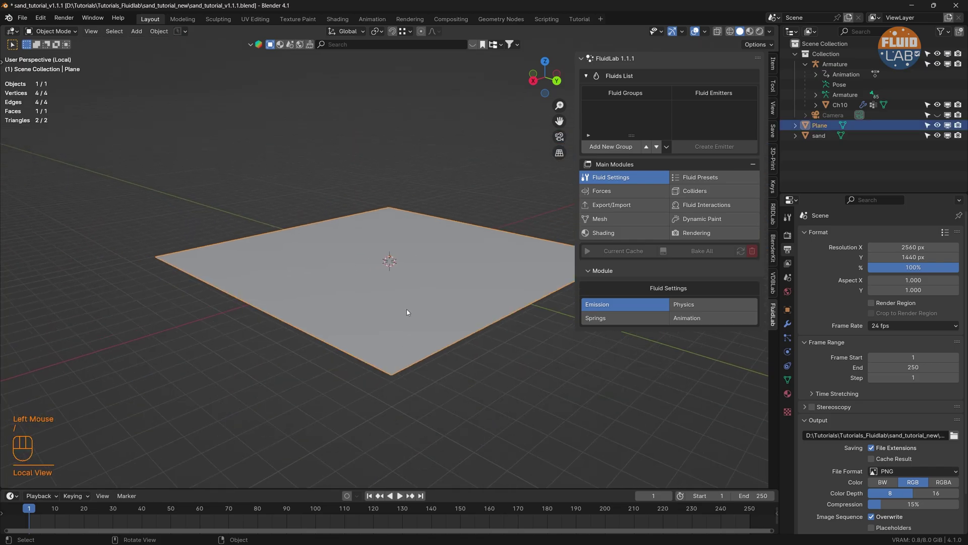
pyautogui.press('/')
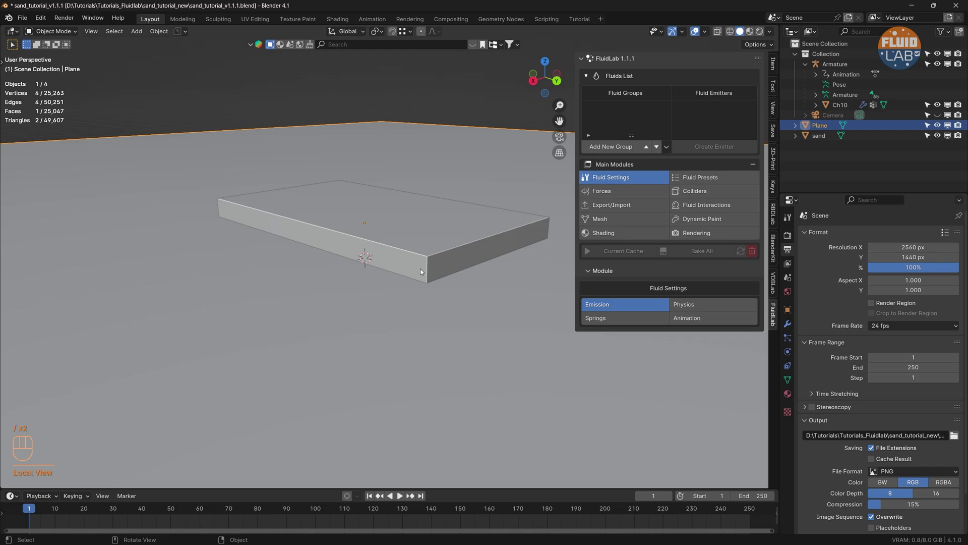
pyautogui.click(423, 270)
pyautogui.press('/')
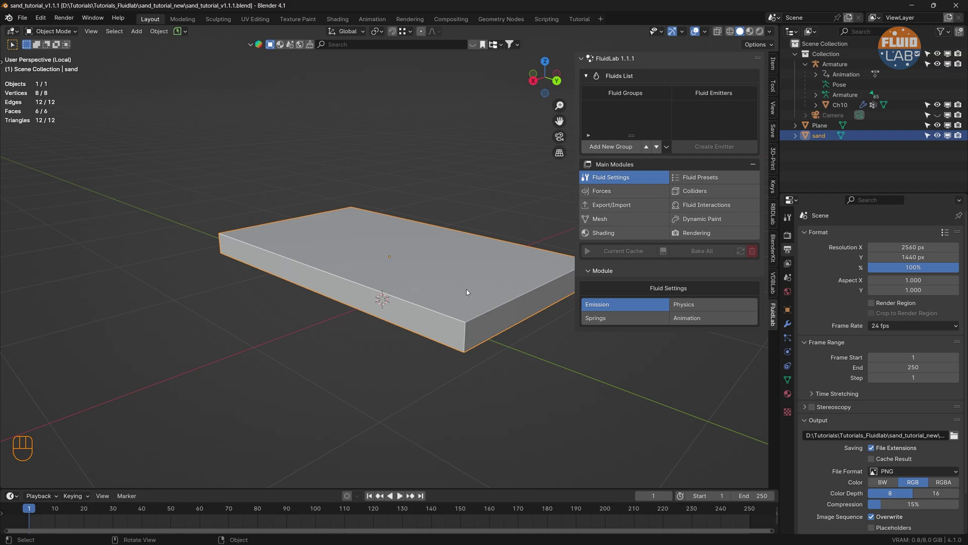
pyautogui.click(777, 66)
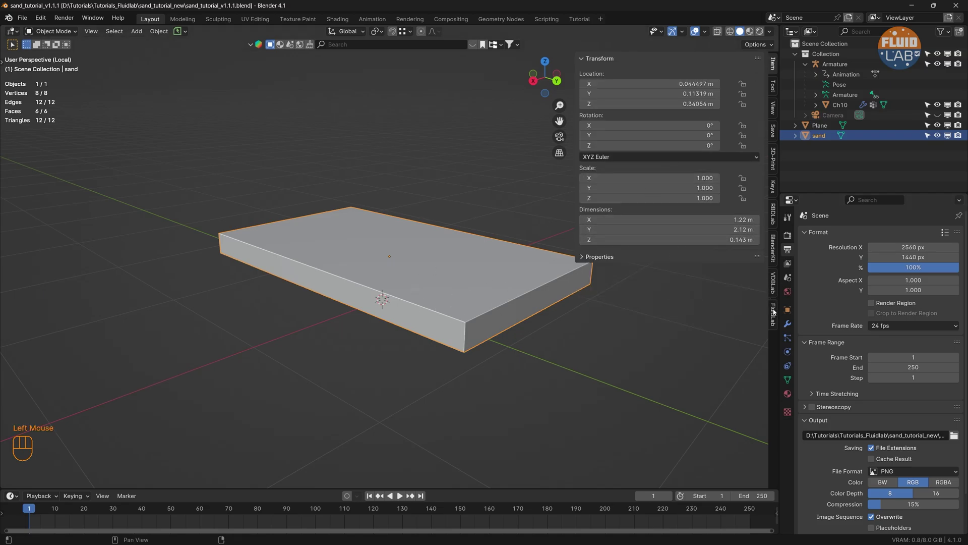
pyautogui.click(775, 317)
pyautogui.press('/')
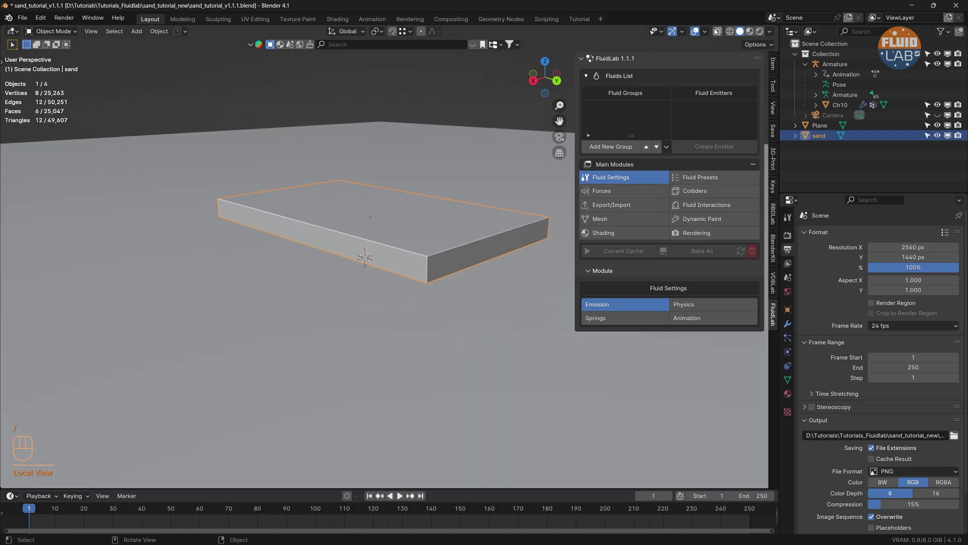
# Enable X-Ray so the character inside the sand block becomes visible
pyautogui.click(719, 35)
# Select the character mesh Ch10, turn off X-Ray and isolate it in Local View
pyautogui.click(450, 292)
pyautogui.click(450, 289)
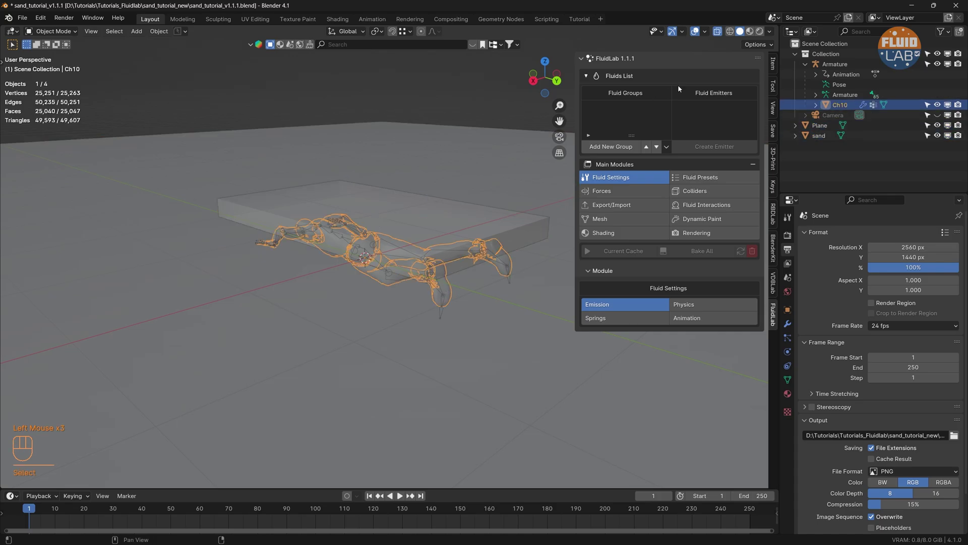
pyautogui.click(718, 31)
pyautogui.press('/')
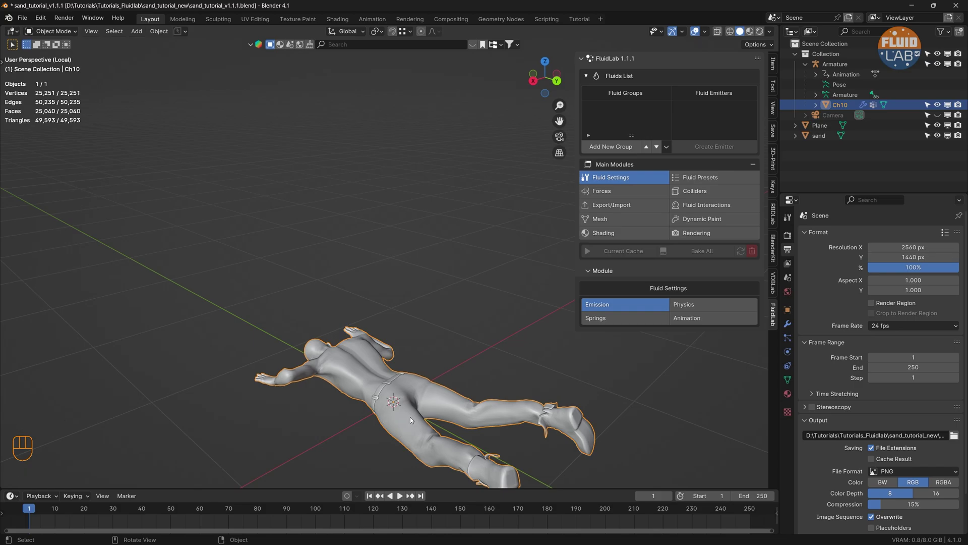
# Duplicate Ch10 in place and rename the copy Ch10.proxy in the Outliner
pyautogui.press('shift+d')
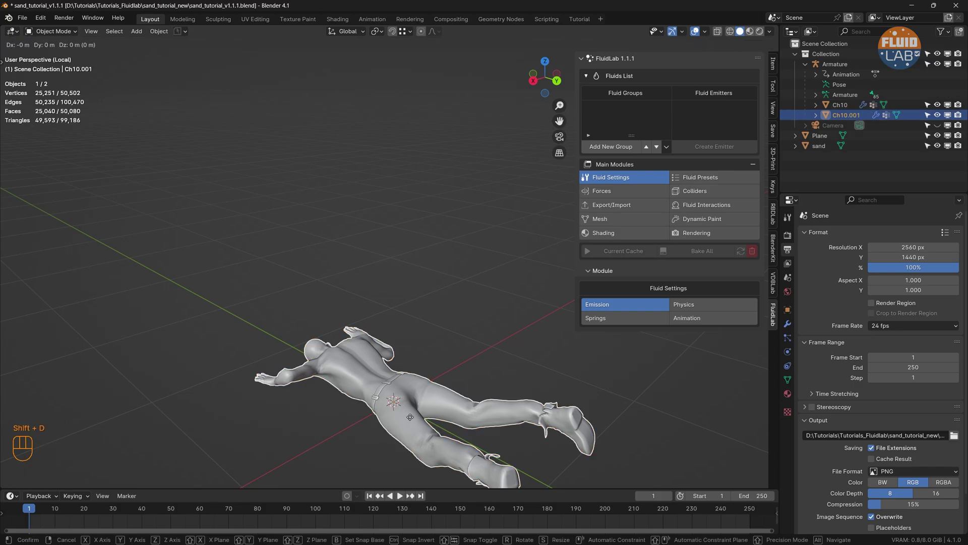
pyautogui.click(854, 116)
pyautogui.moveTo(855, 116); pyautogui.dragTo(873, 117)
pyautogui.press('BackSpace')
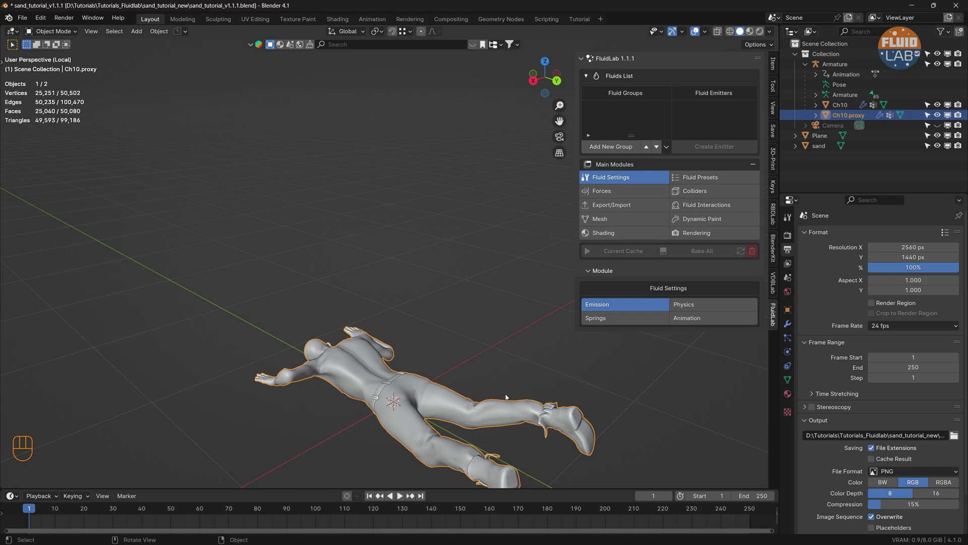
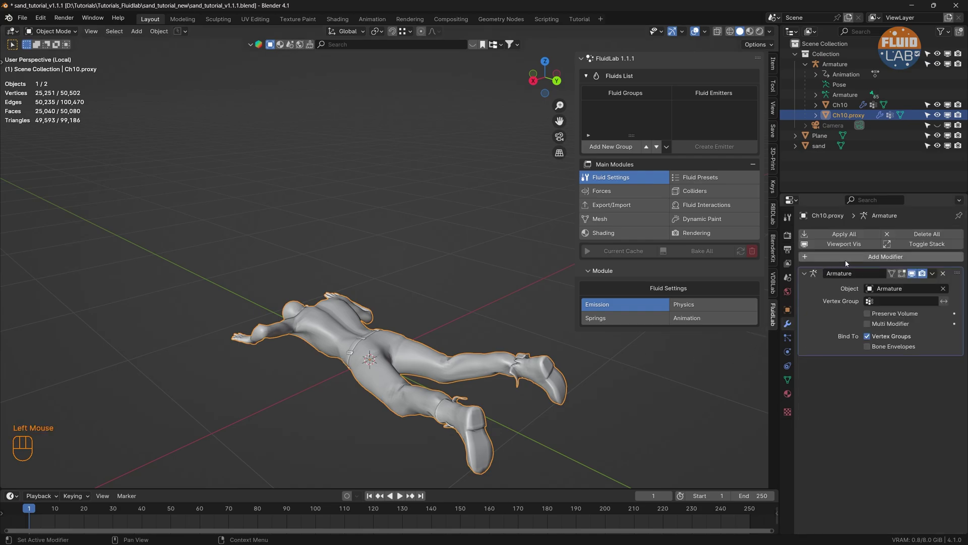
# Add a Decimate modifier with ratio 0.1 to Ch10.proxy and apply it
pyautogui.moveTo(889, 259); pyautogui.dragTo(829, 273)
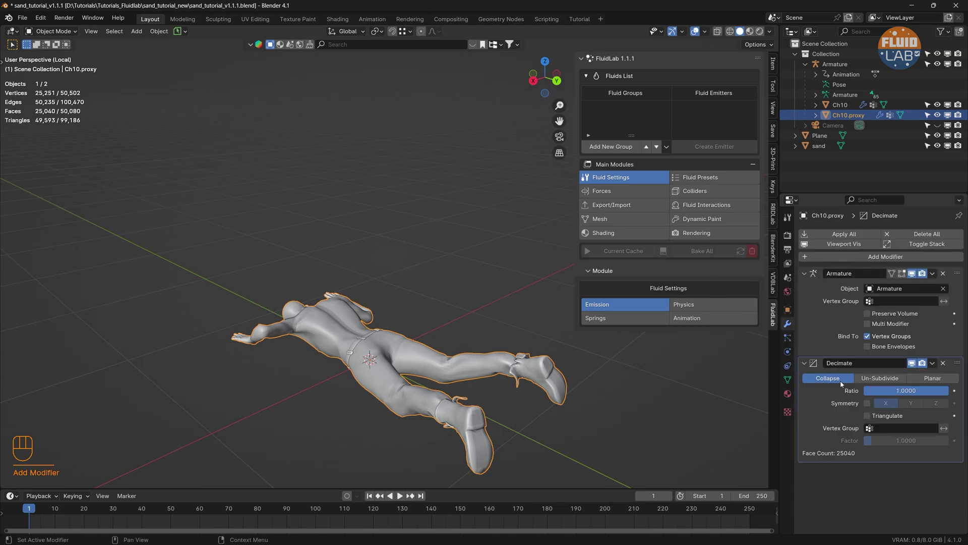
pyautogui.moveTo(902, 393); pyautogui.dragTo(901, 393)
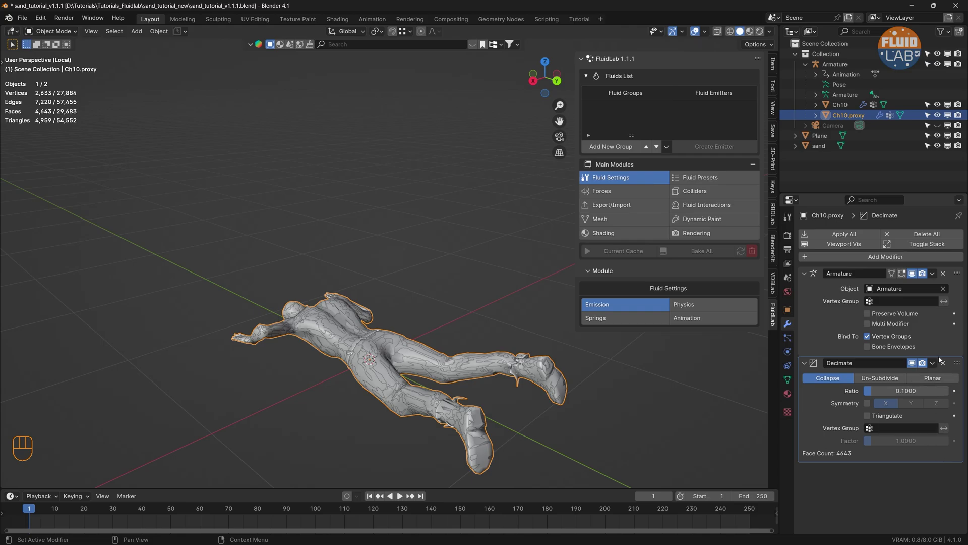
pyautogui.moveTo(934, 365); pyautogui.dragTo(901, 374)
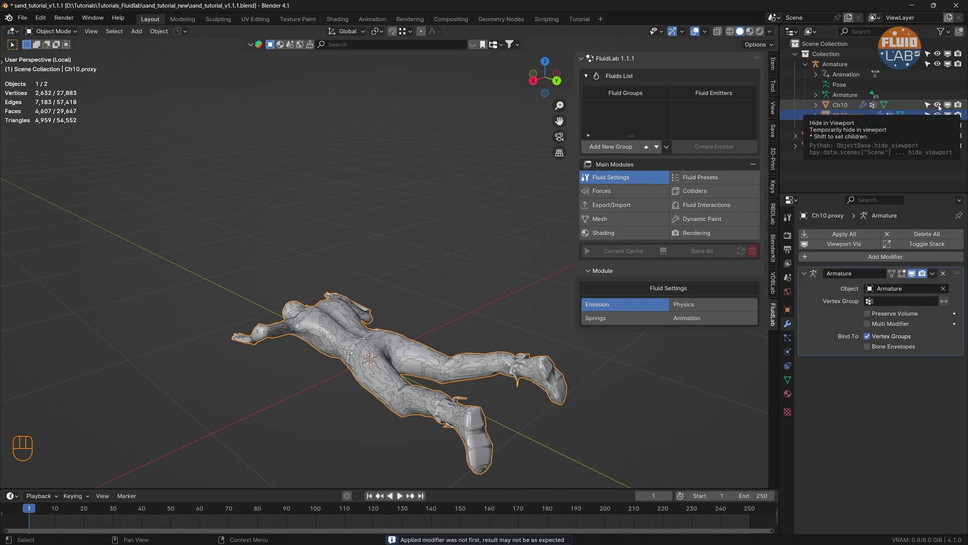
# Hide the original Ch10 and play back the character's walking animation
pyautogui.click(941, 108)
pyautogui.moveTo(437, 389); pyautogui.dragTo(429, 340)
pyautogui.press('space')
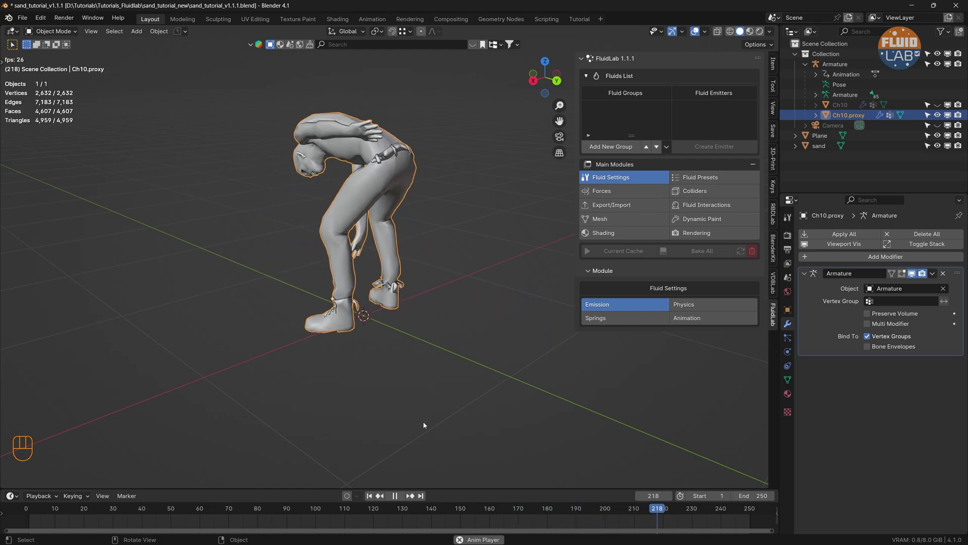
pyautogui.press('space')
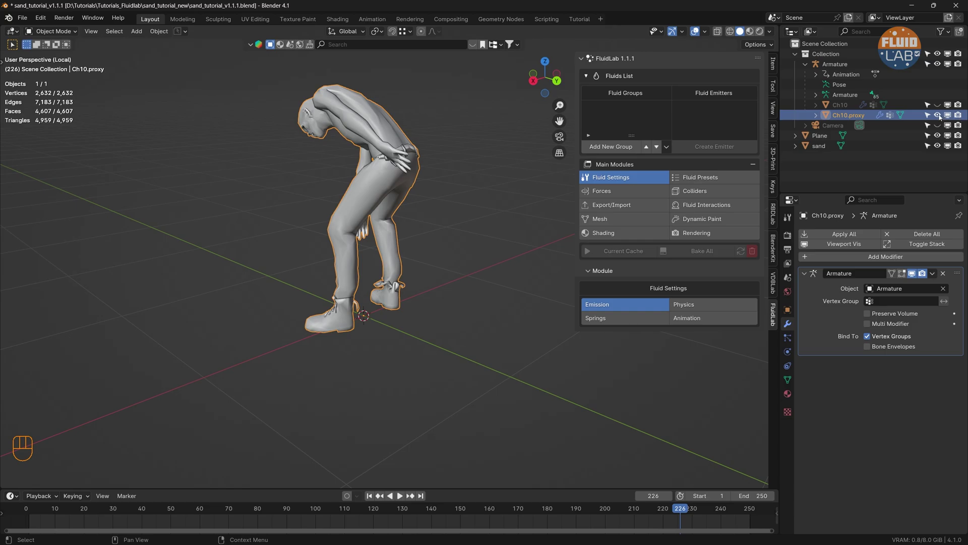
# Stop at frame 1 and leave Local View to show the whole scene with the sand block
pyautogui.click(962, 117)
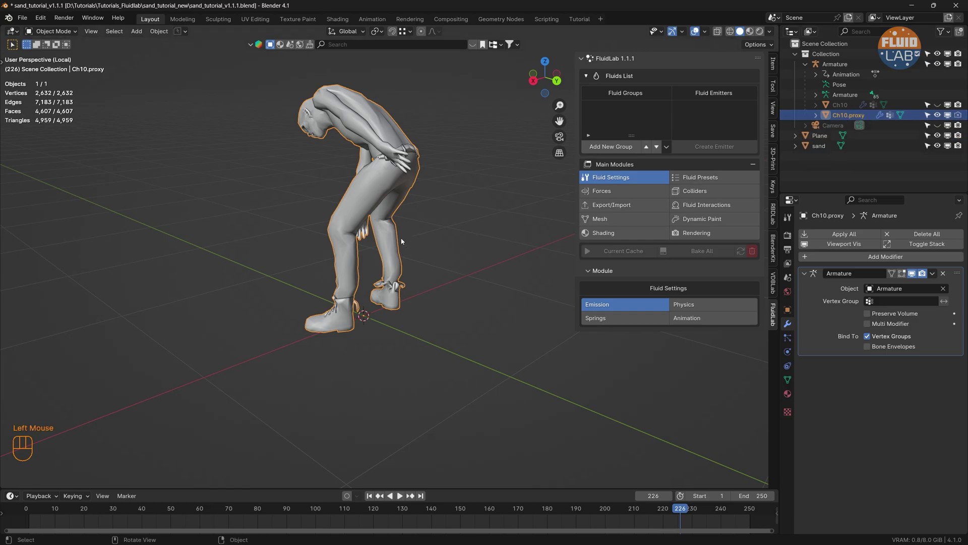
pyautogui.click(419, 328)
pyautogui.press('/')
# Add the ground plane as a FluidLab collider with friction 0.17 and randomized friction 0.05
pyautogui.click(421, 251)
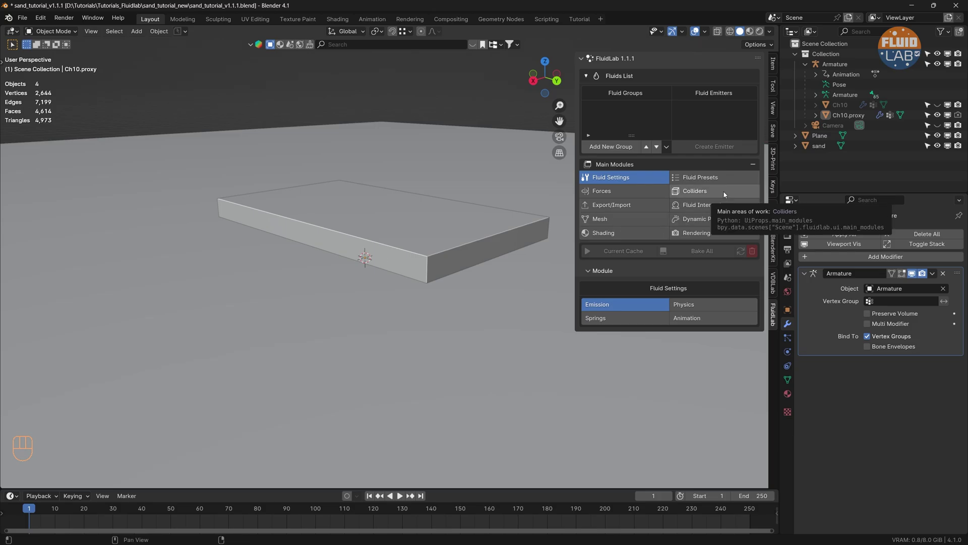
pyautogui.click(726, 194)
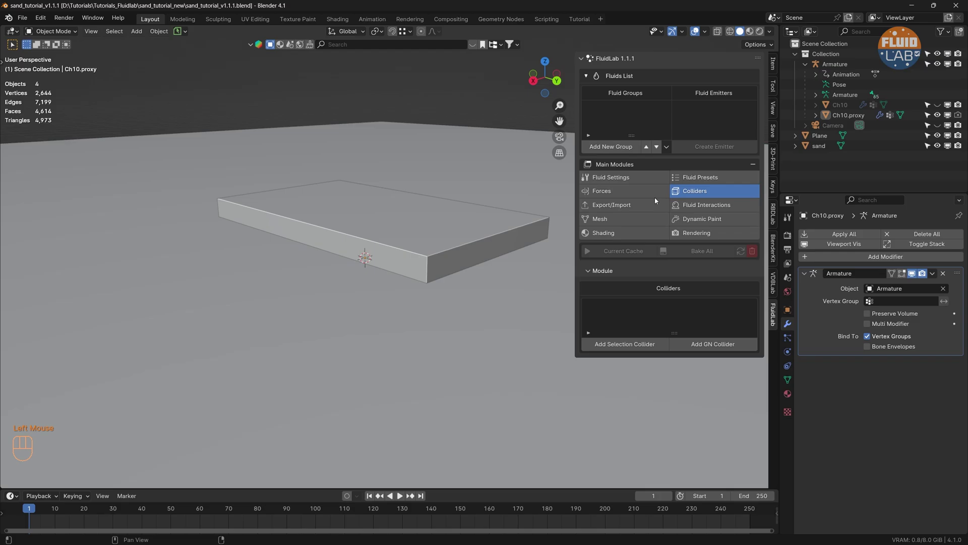
pyautogui.click(420, 422)
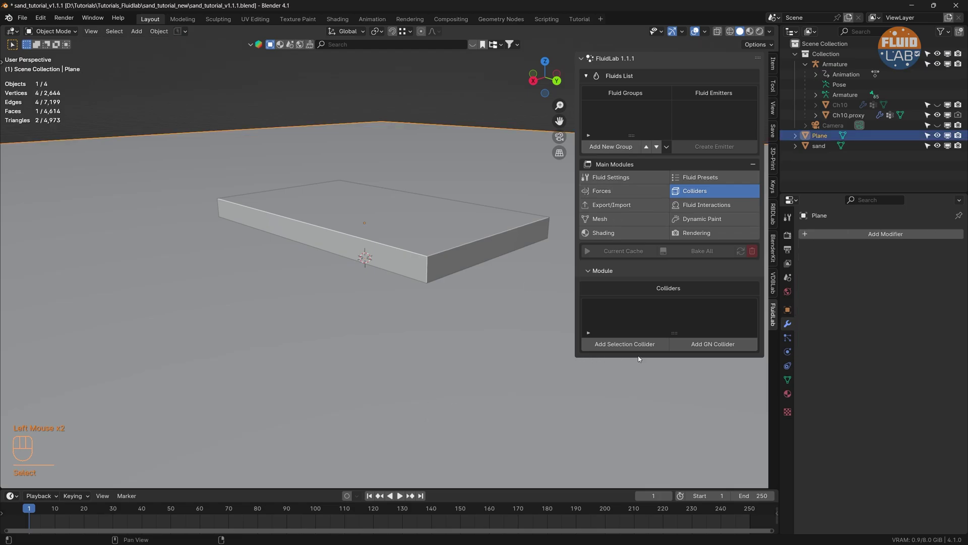
pyautogui.click(634, 346)
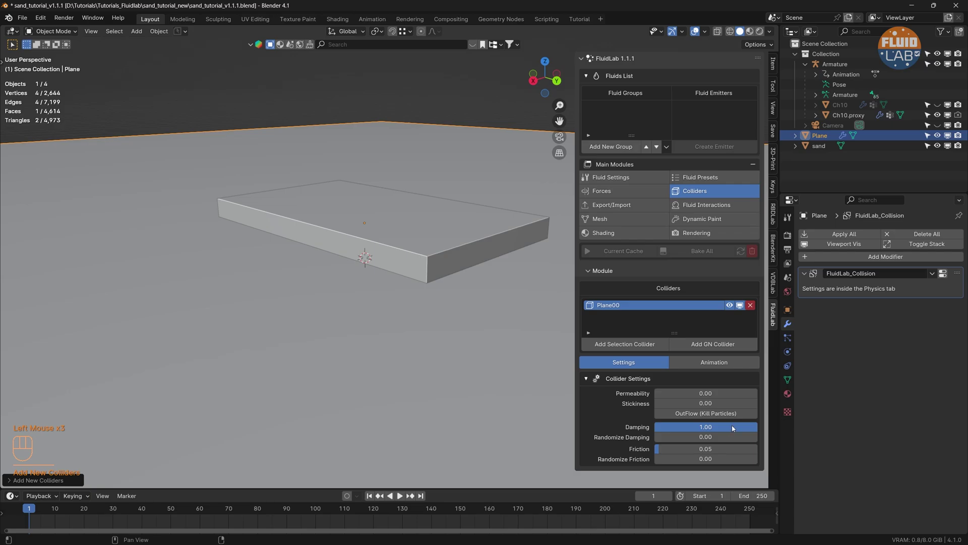
pyautogui.moveTo(737, 428); pyautogui.dragTo(761, 428)
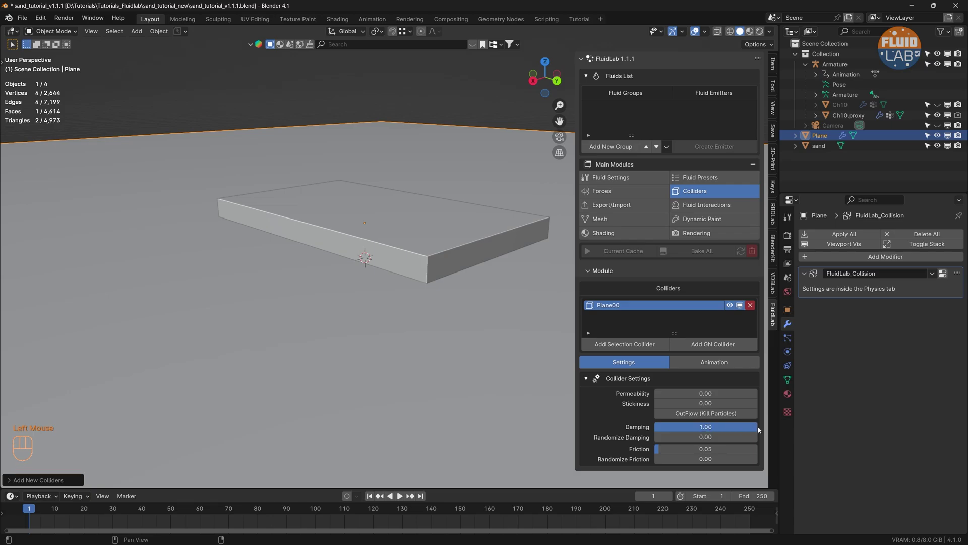
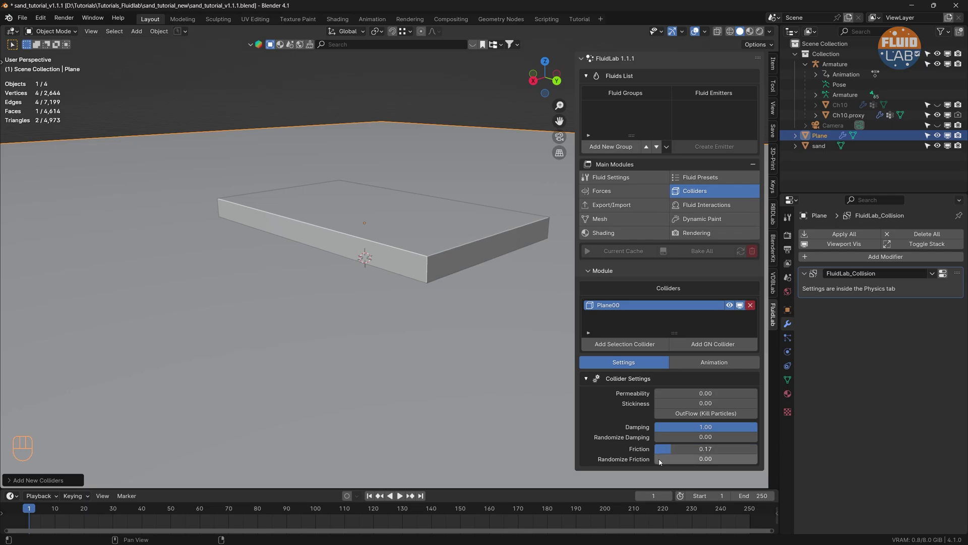
pyautogui.moveTo(661, 463); pyautogui.dragTo(665, 464)
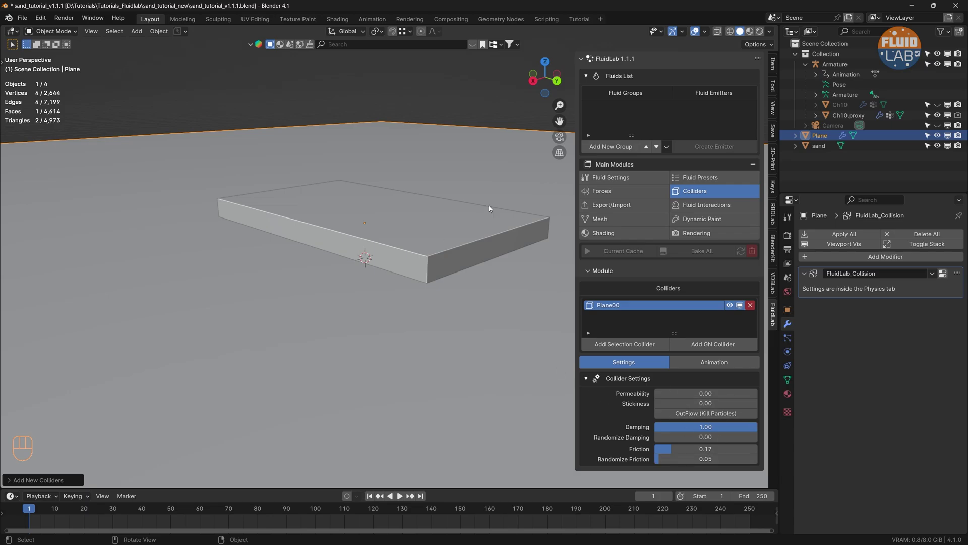
# Select Ch10.proxy, isolate it and add it as a FluidLab collider
pyautogui.click(853, 117)
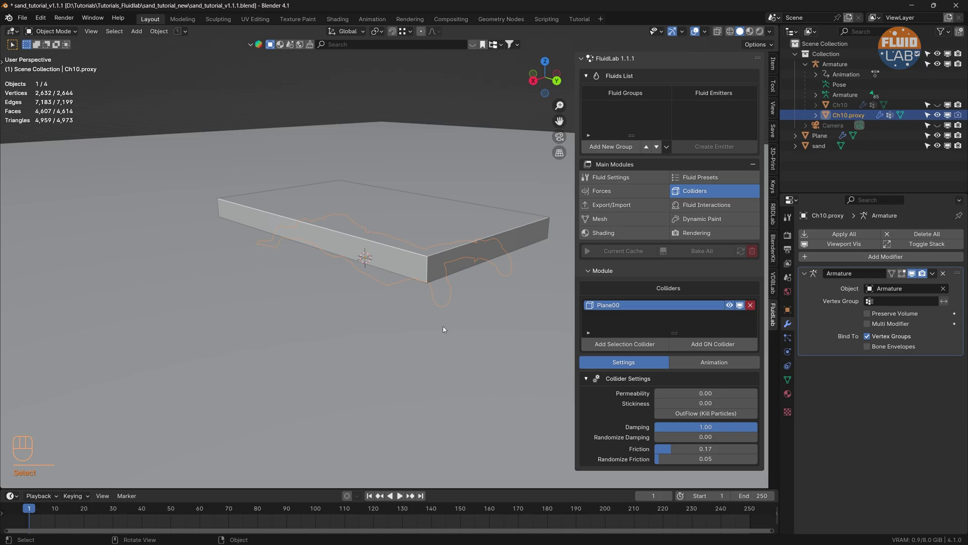
pyautogui.press('/')
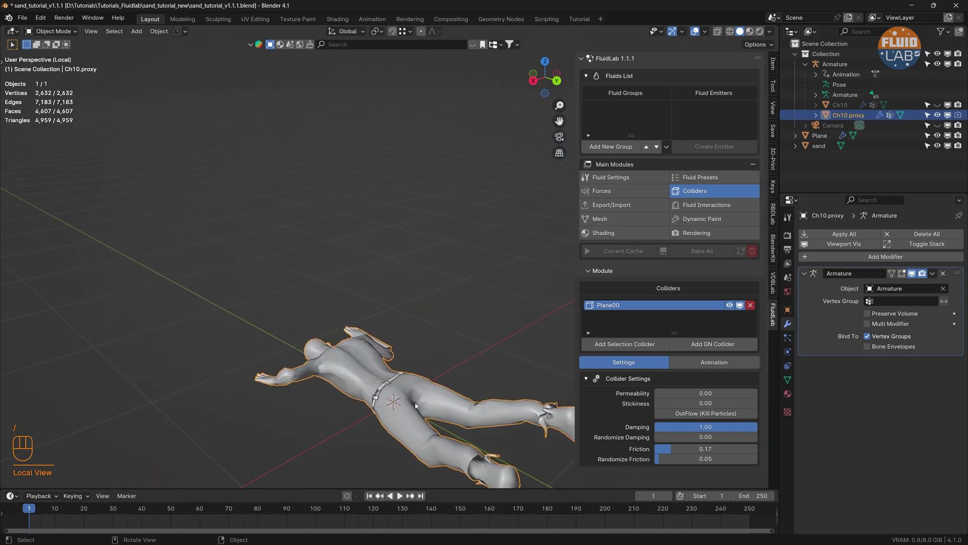
pyautogui.click(637, 345)
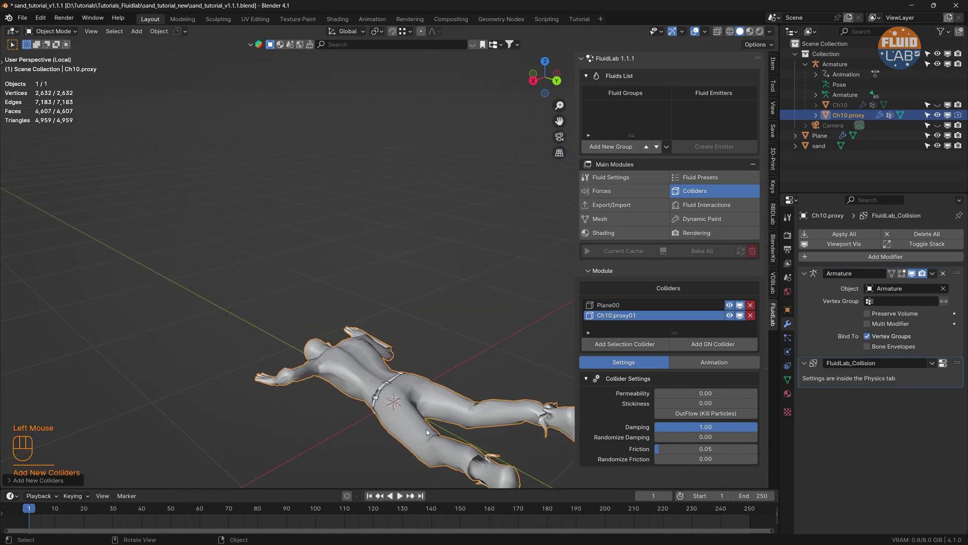
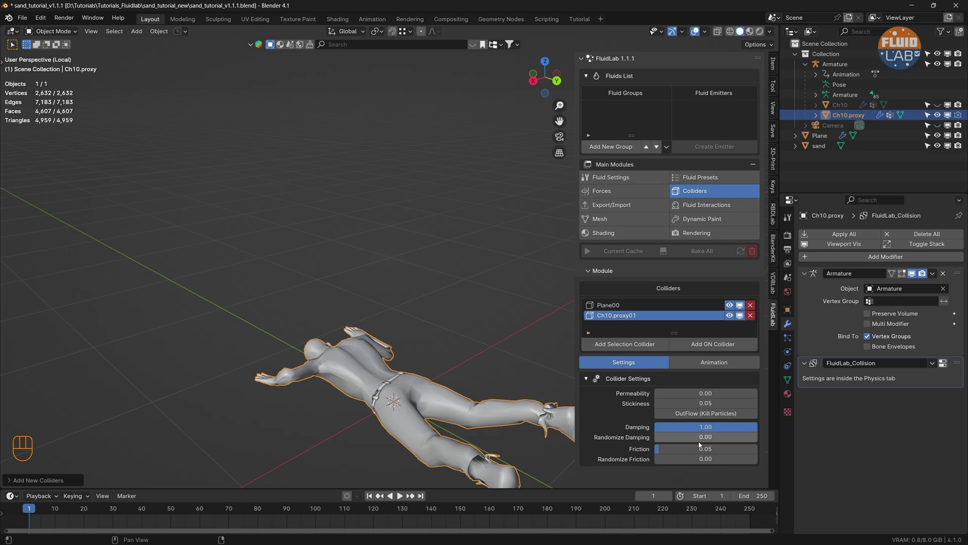
# Set the proxy collider's damping 0.95, friction 0.25 and randomized friction 0.10
pyautogui.moveTo(733, 430); pyautogui.dragTo(756, 428)
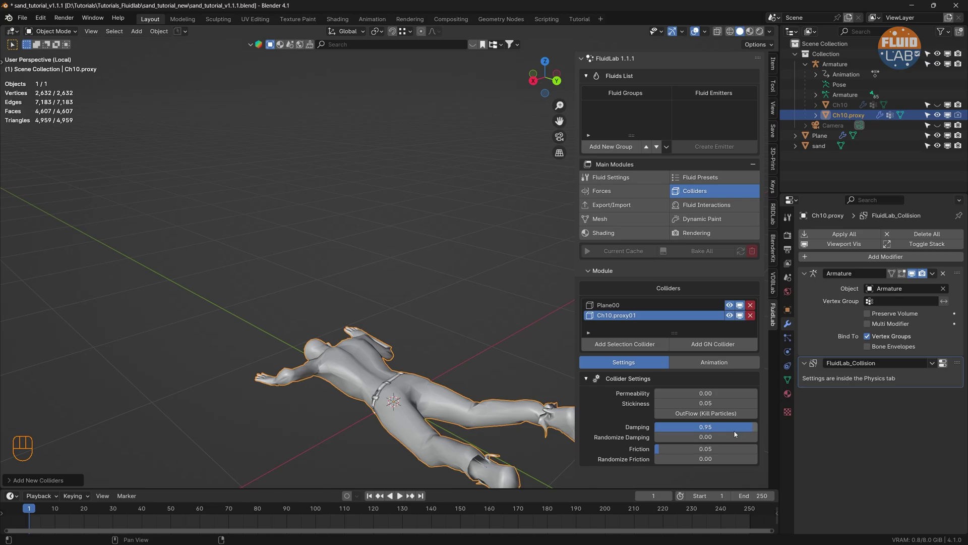
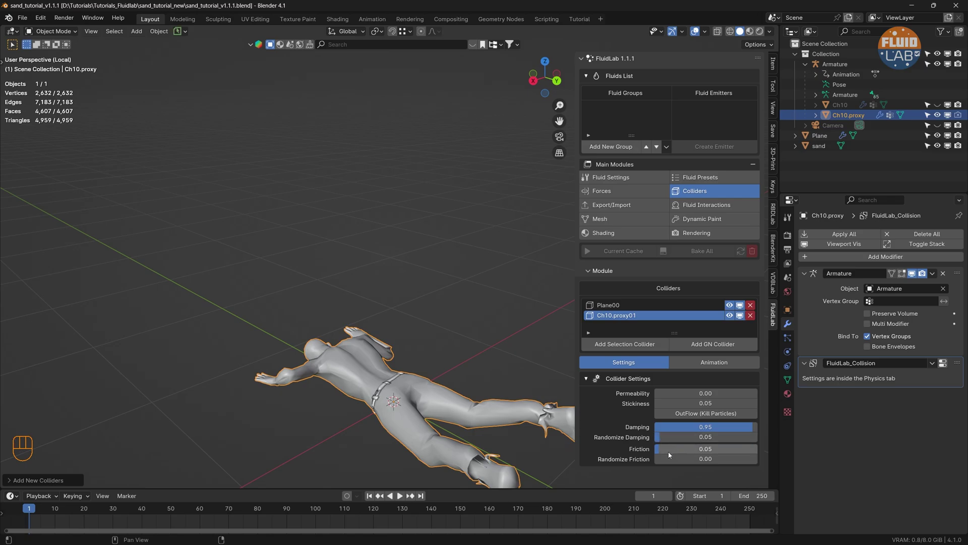
pyautogui.moveTo(664, 451); pyautogui.dragTo(682, 450)
pyautogui.moveTo(667, 462); pyautogui.dragTo(666, 461)
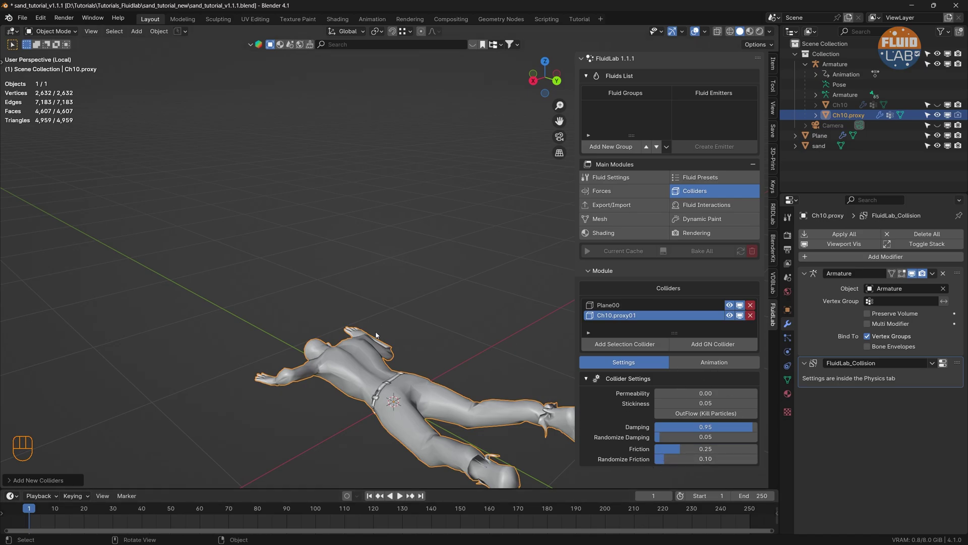
# Return to the full scene, select the sand block and duplicate it in place
pyautogui.press('/')
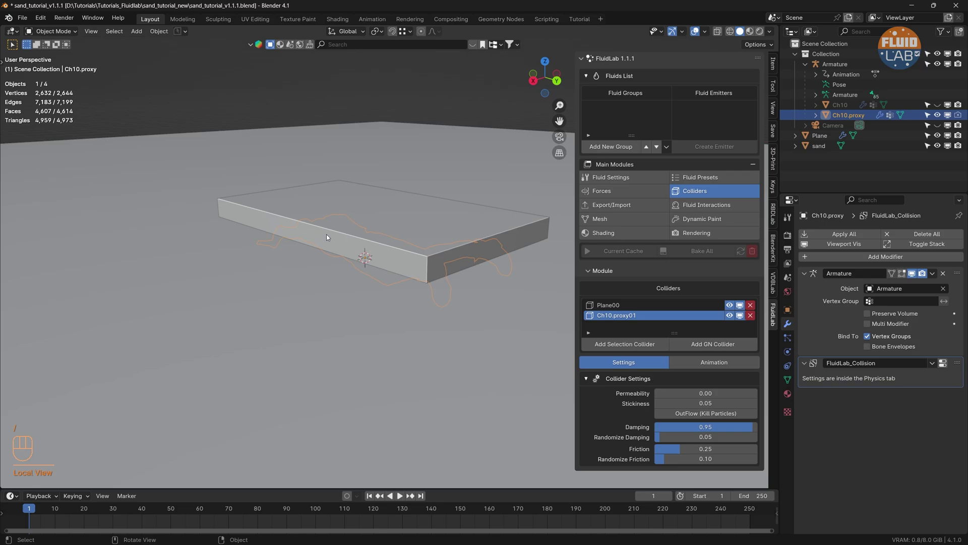
pyautogui.click(330, 236)
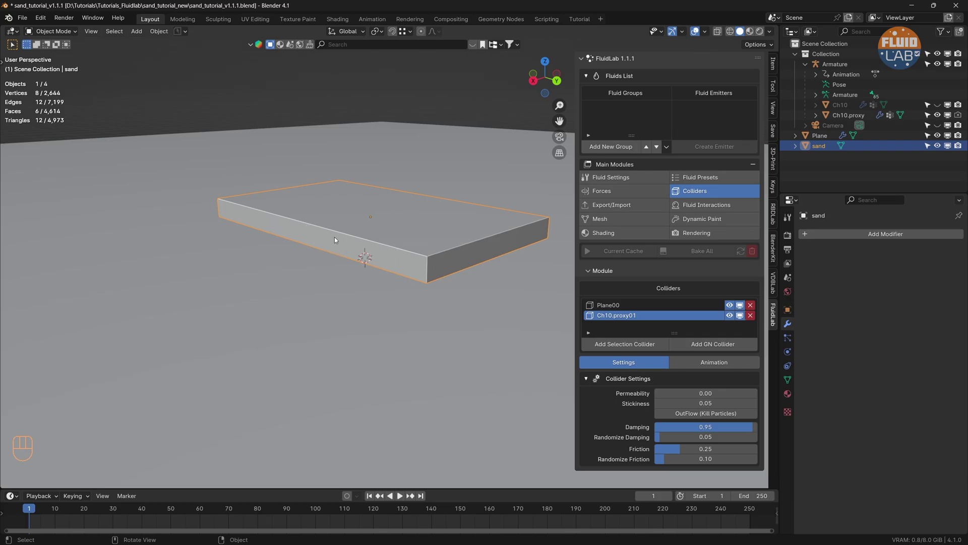
pyautogui.press('shift+d')
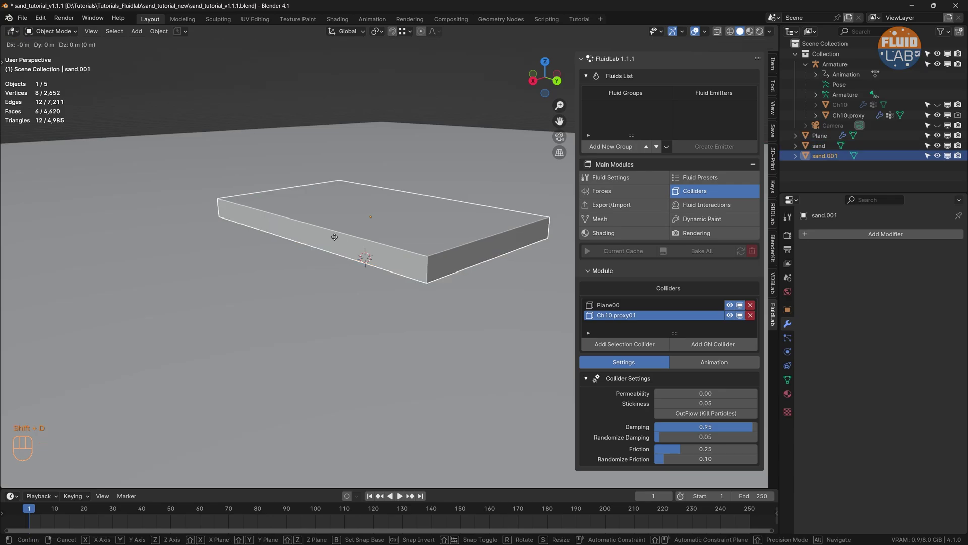
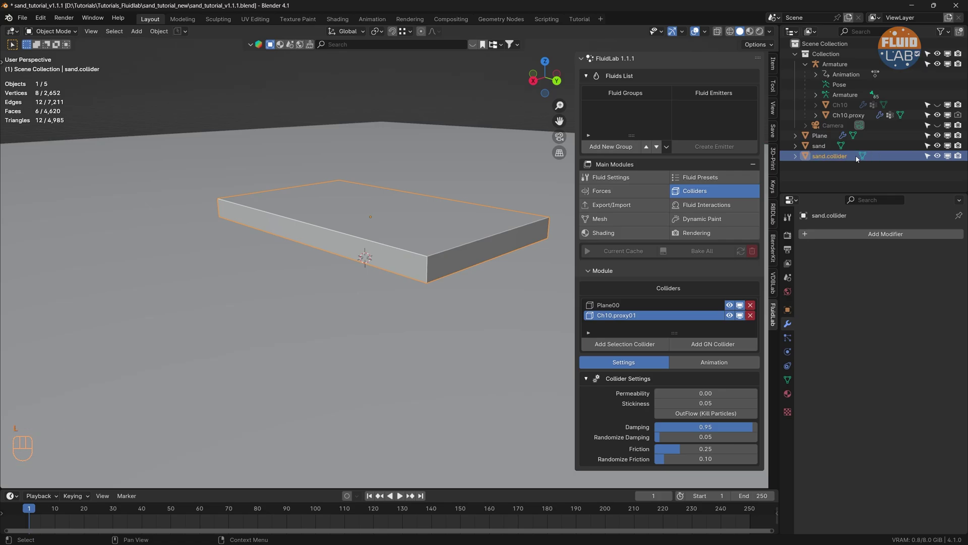
# Edit the sand.collider mesh and delete its top face to open the box
pyautogui.press('Tab')
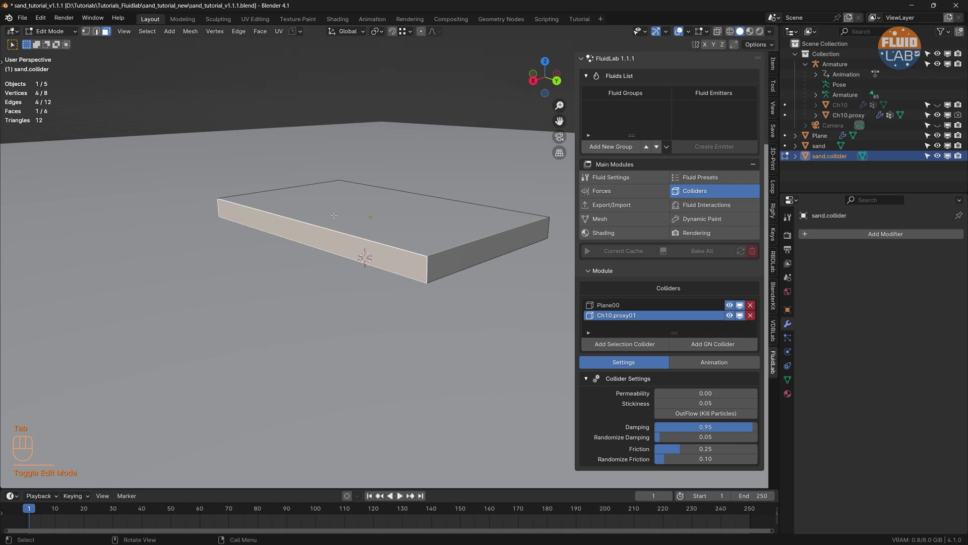
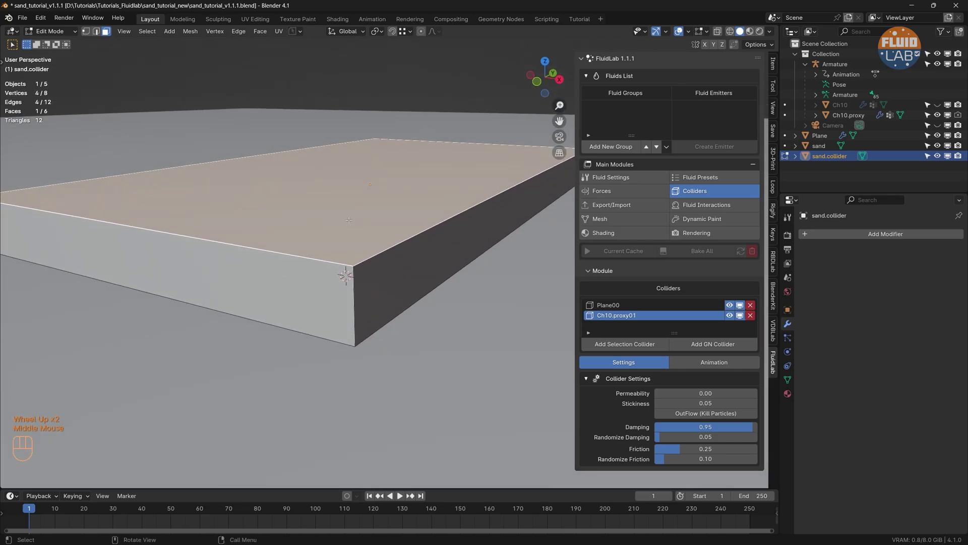
pyautogui.press('g')
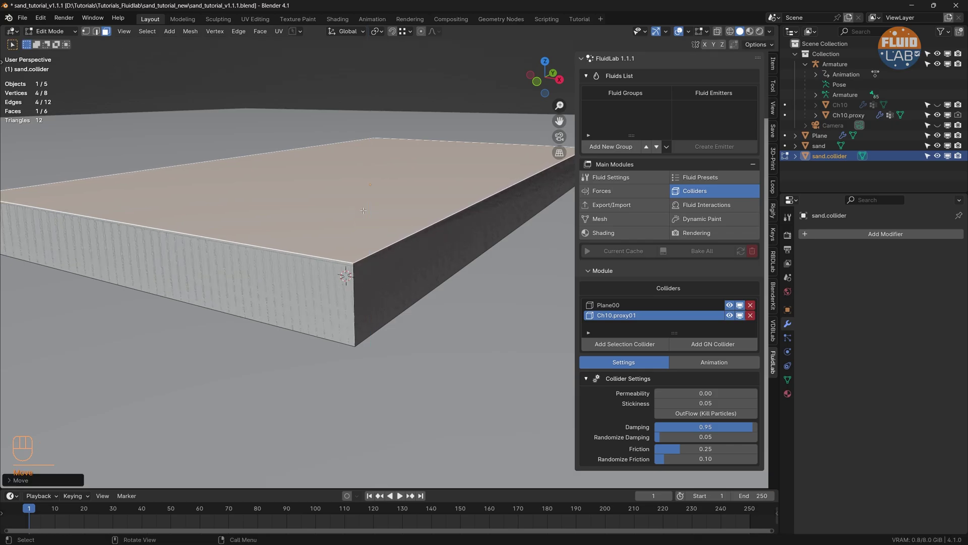
pyautogui.press('x')
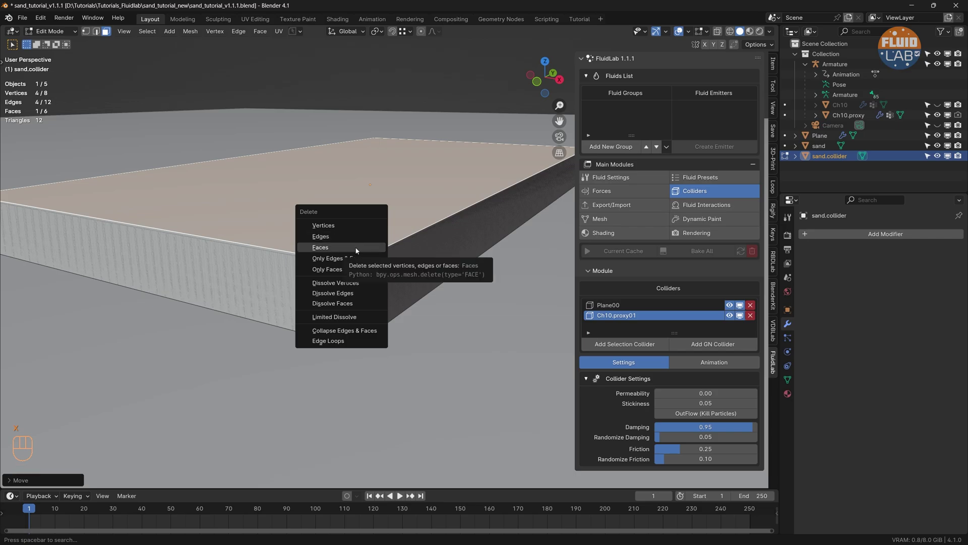
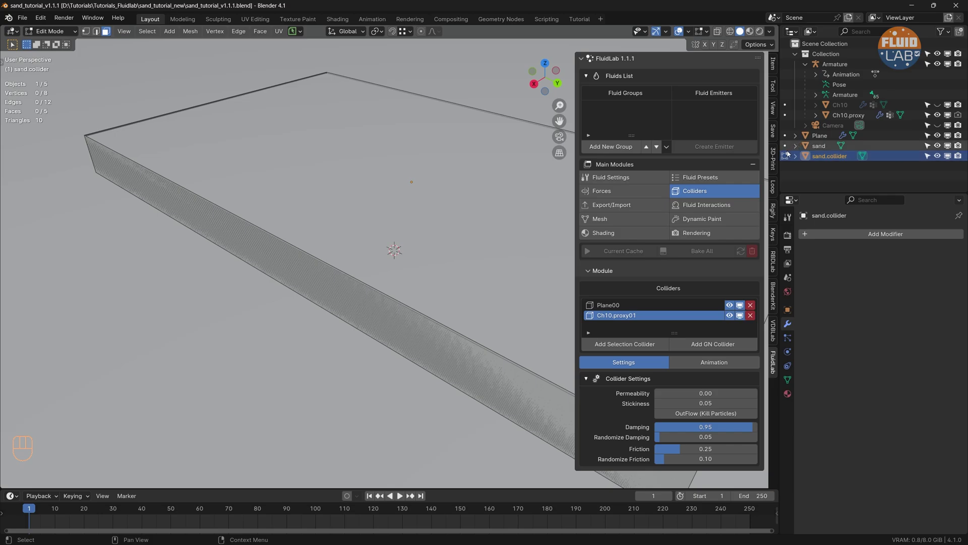
# Leave Edit Mode, register sand.collider as a FluidLab collider and hide it
pyautogui.press('Tab')
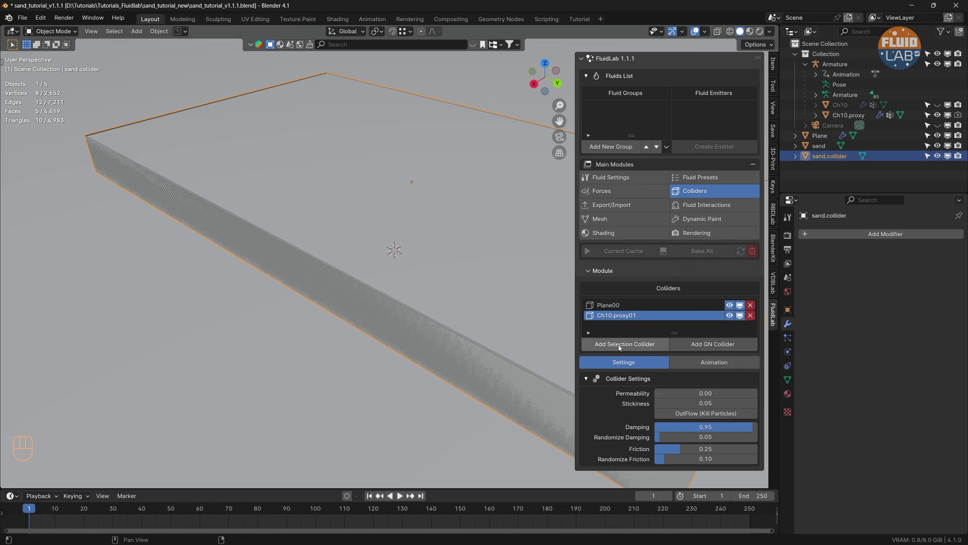
pyautogui.click(622, 347)
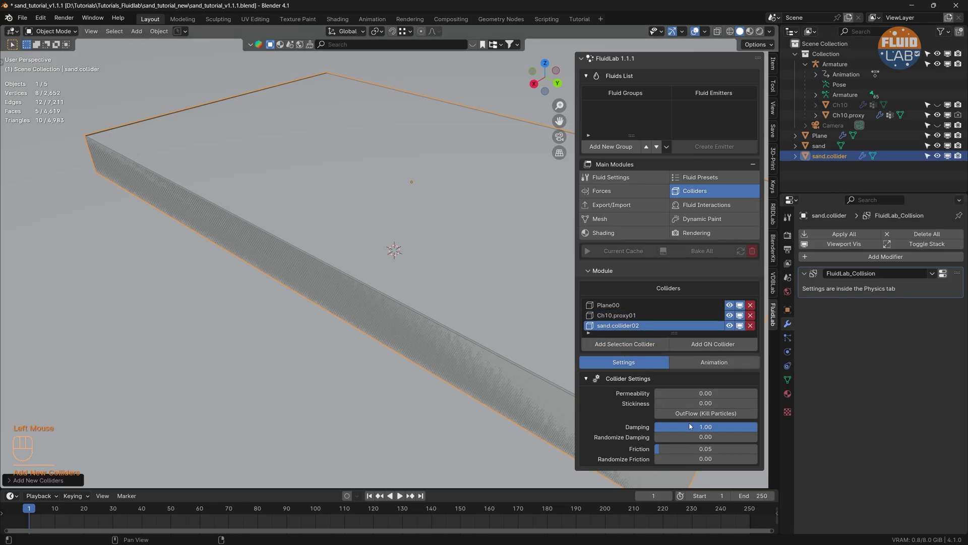
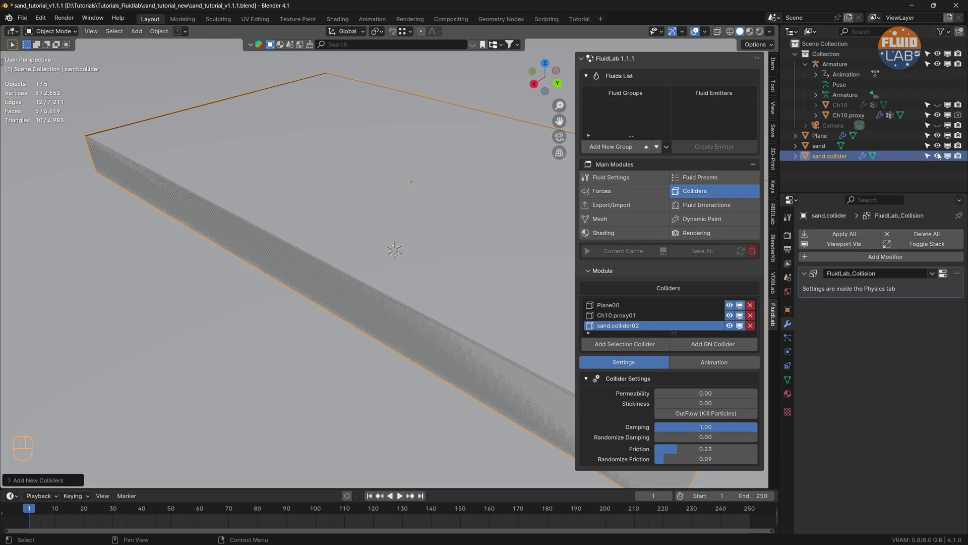
pyautogui.click(939, 158)
# Zoom out and adjust the view to see the whole scene
pyautogui.scroll(-3)
pyautogui.scroll(-3)
pyautogui.moveTo(459, 282); pyautogui.dragTo(456, 261)
pyautogui.moveTo(462, 285); pyautogui.dragTo(390, 273)
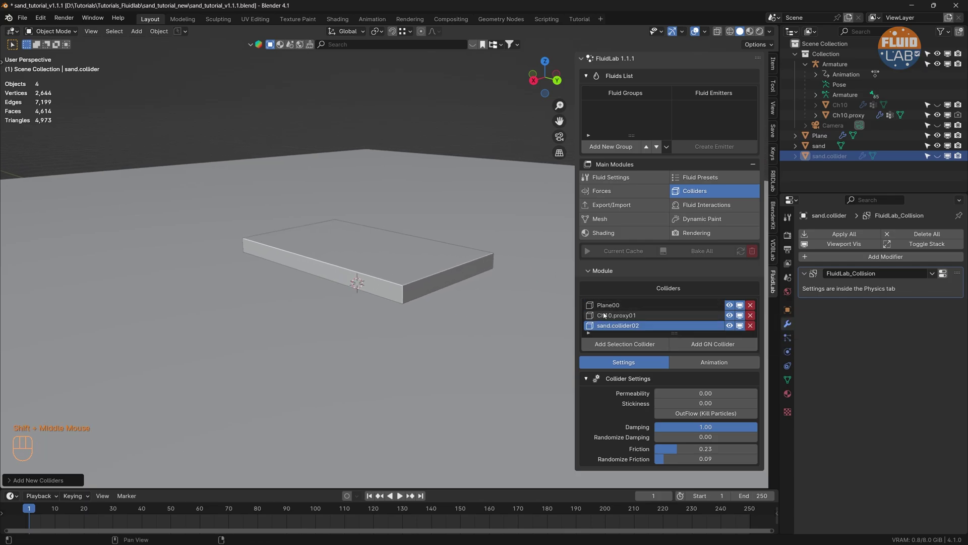
# Check the collision modifiers on Plane and Ch10.proxy, then select the sand block for a new fluid group
pyautogui.click(343, 391)
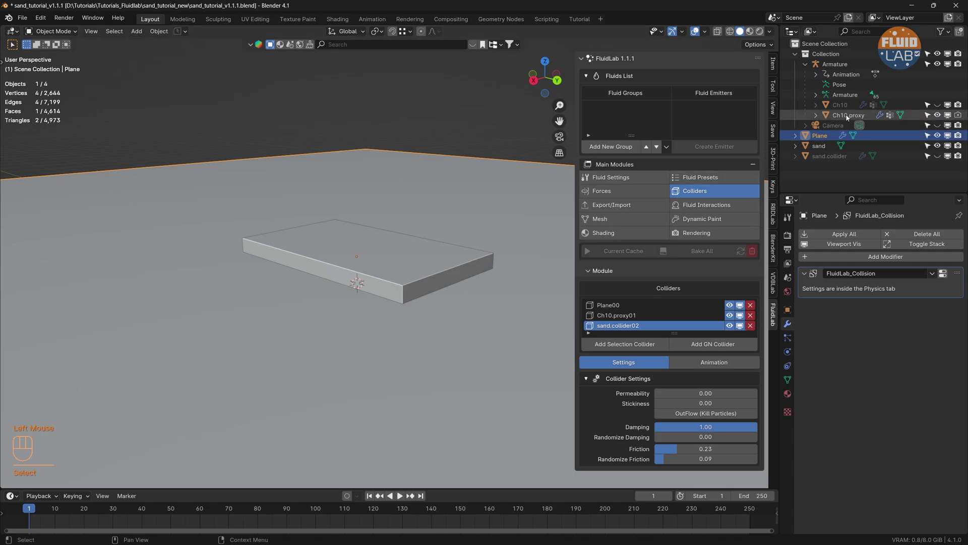
pyautogui.click(849, 118)
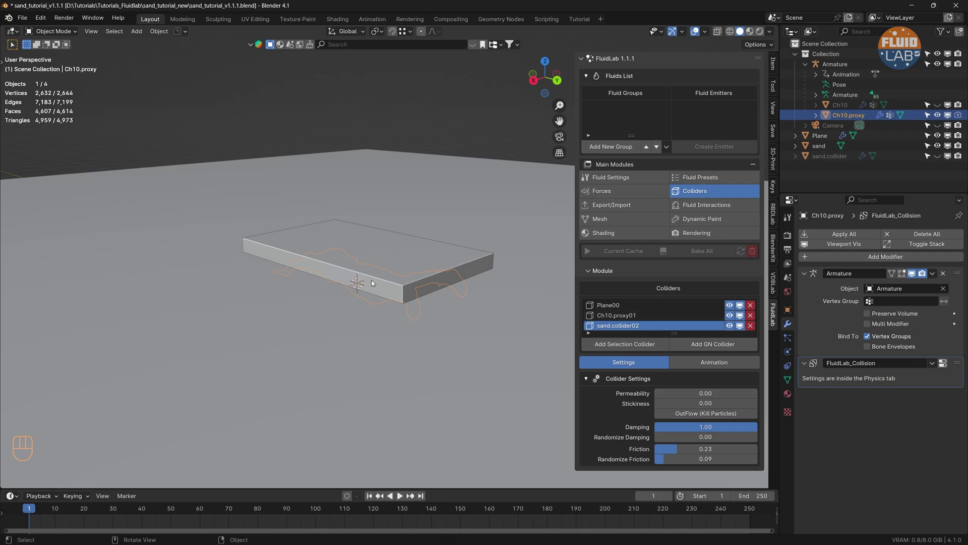
pyautogui.click(429, 94)
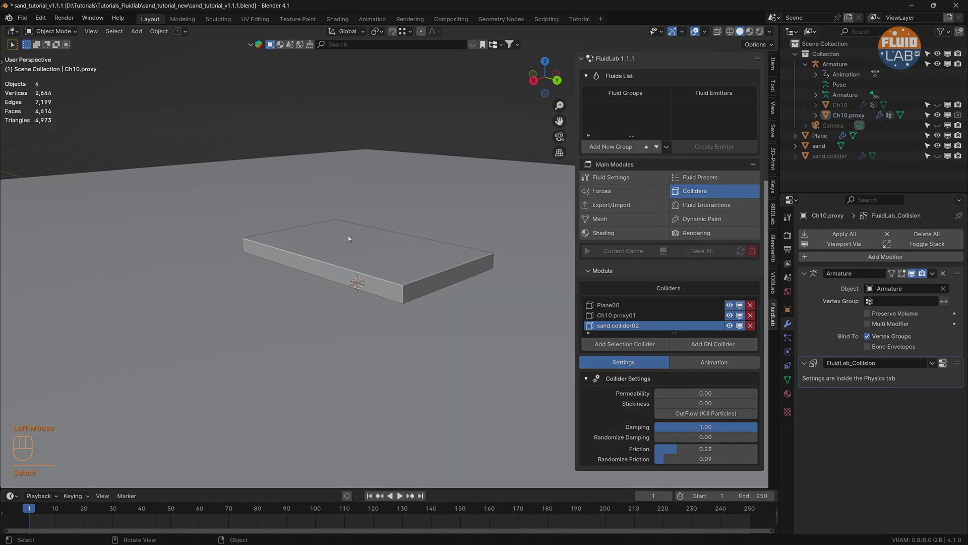
pyautogui.click(401, 269)
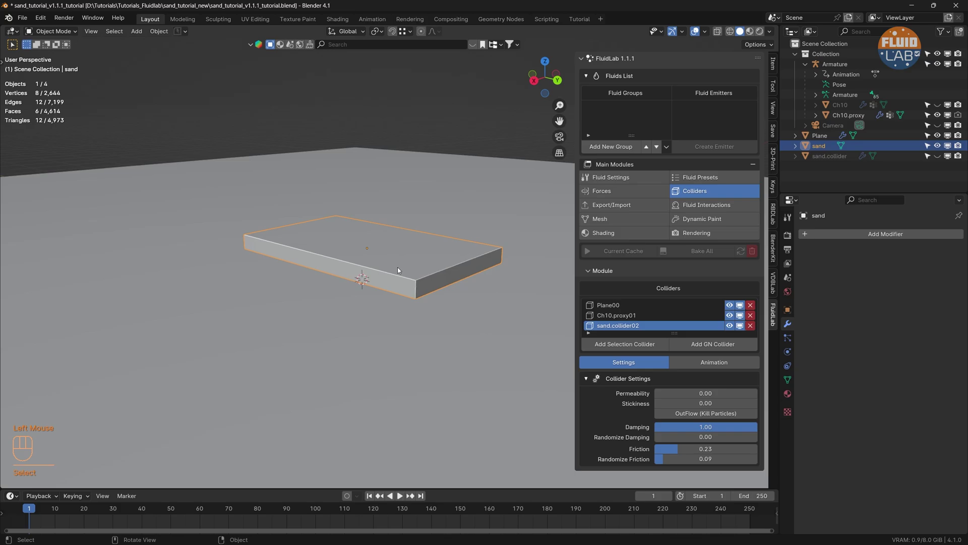
# Create fluid group G_Sand and add the sand block as its geometry emitter
pyautogui.moveTo(622, 148); pyautogui.dragTo(617, 181)
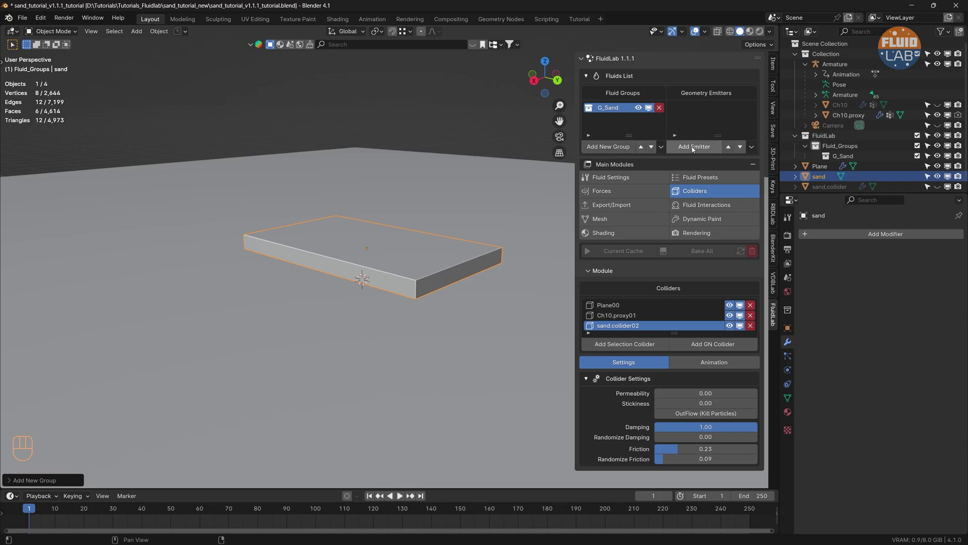
pyautogui.click(694, 149)
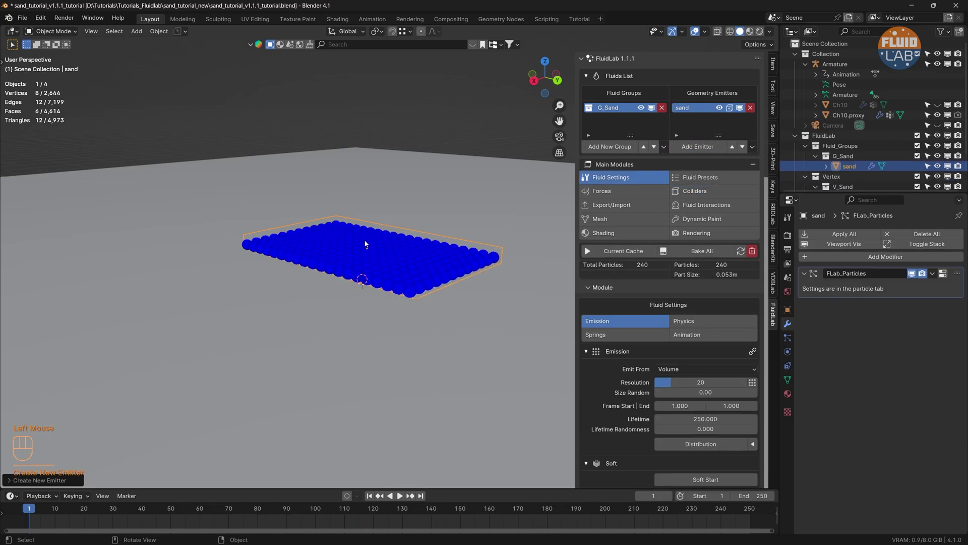
pyautogui.moveTo(352, 257); pyautogui.dragTo(470, 262)
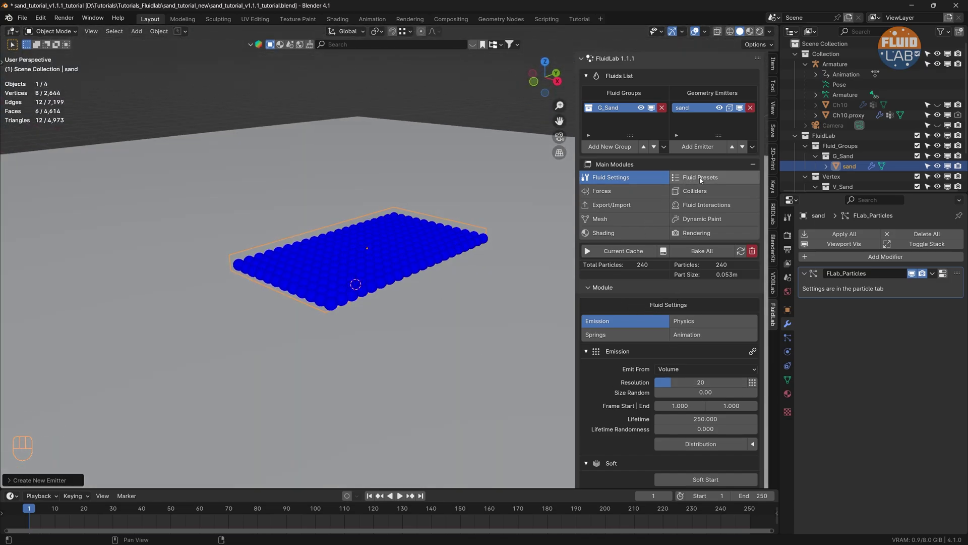
# Apply the Sand fluid preset to the emitter, giving 0.20 size randomness
pyautogui.click(708, 178)
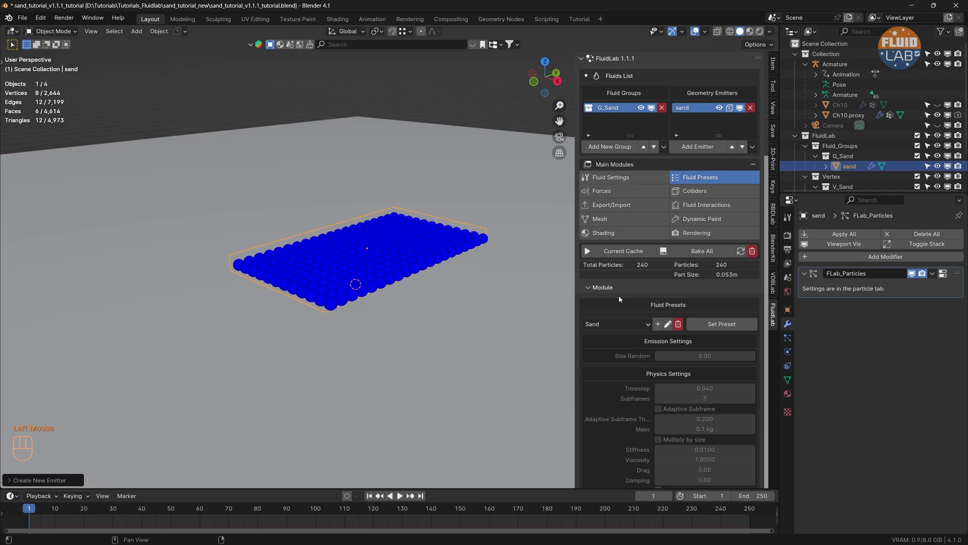
pyautogui.moveTo(634, 324); pyautogui.dragTo(621, 378)
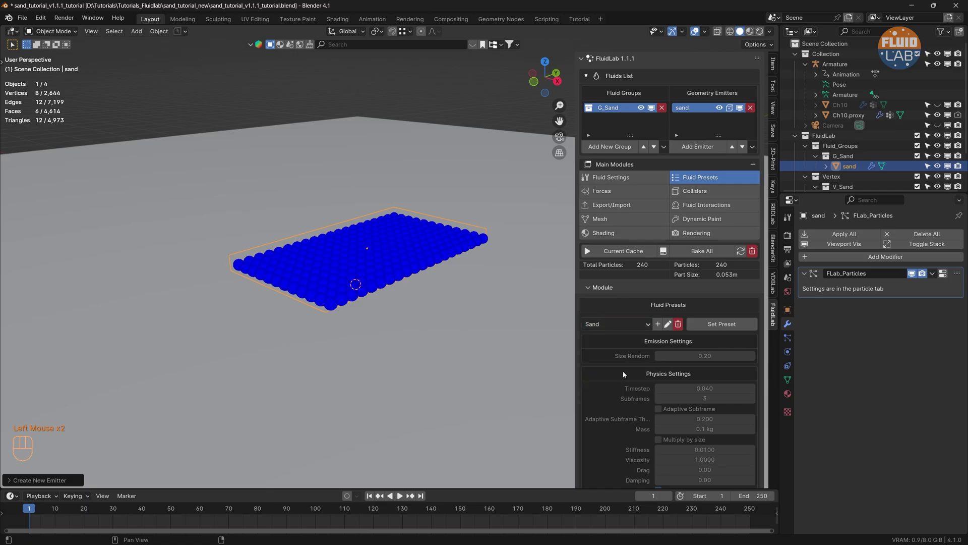
pyautogui.click(722, 327)
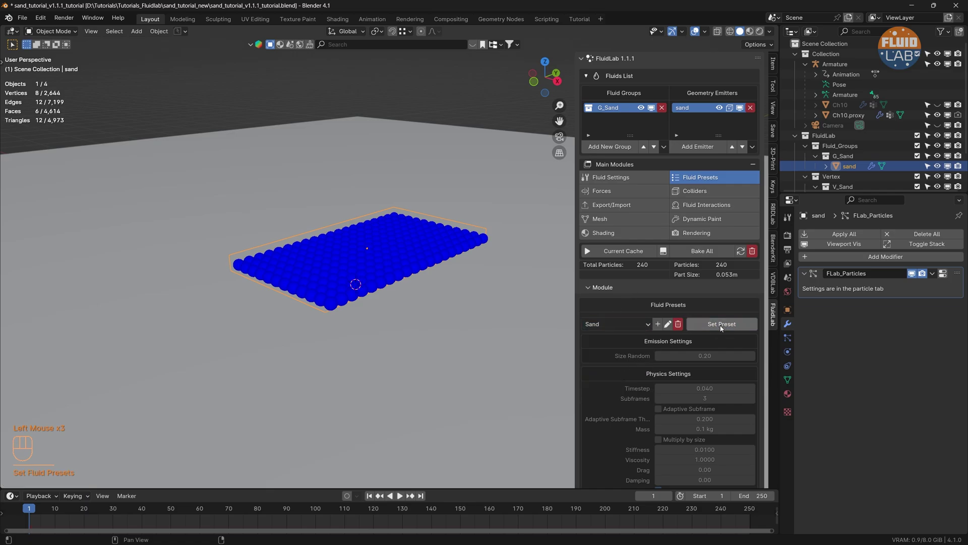
pyautogui.click(632, 178)
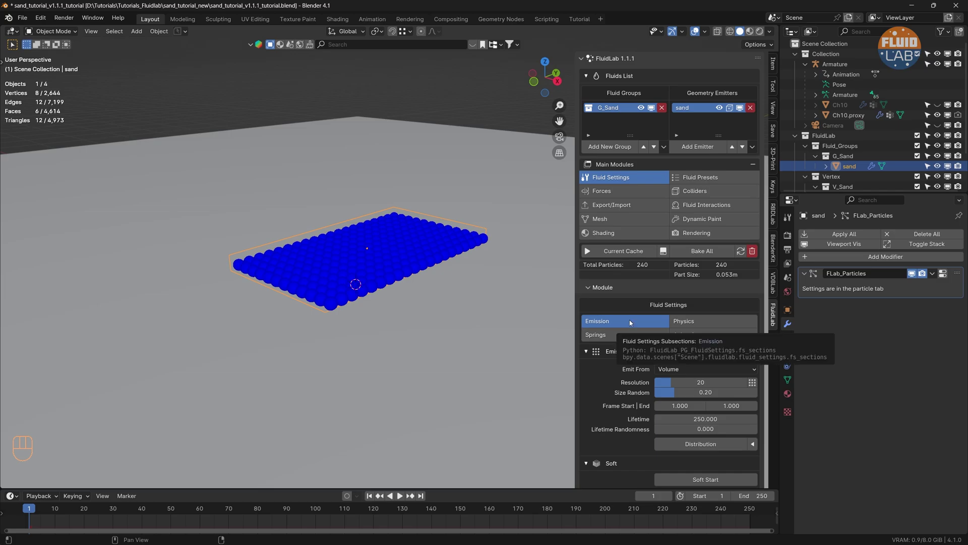
# Raise the emission resolution to 100, yielding 40,600 particles
pyautogui.moveTo(704, 385); pyautogui.dragTo(703, 385)
pyautogui.press('KP_0')
pyautogui.scroll(3)
pyautogui.moveTo(360, 301); pyautogui.dragTo(355, 301)
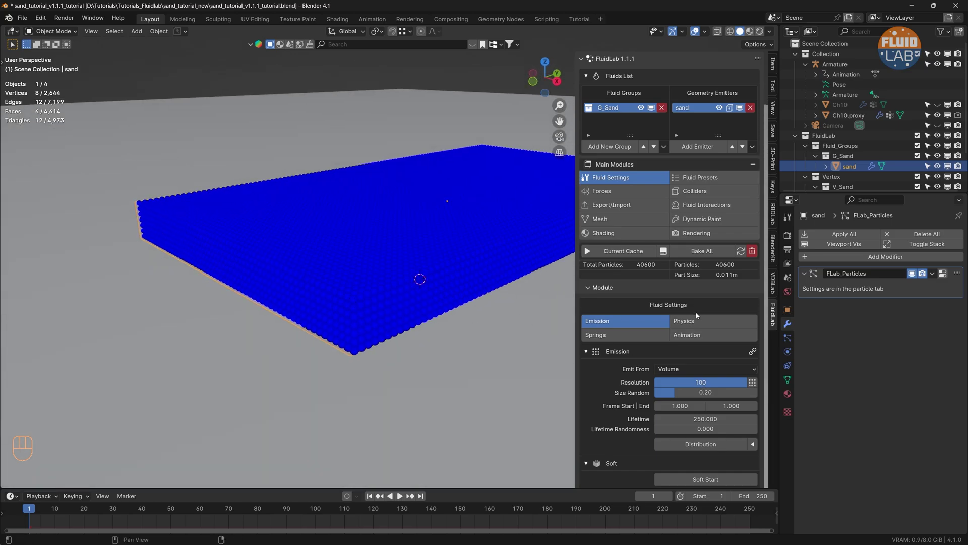
# Lower the physics timestep to 0.020 with 2 subframes
pyautogui.click(701, 322)
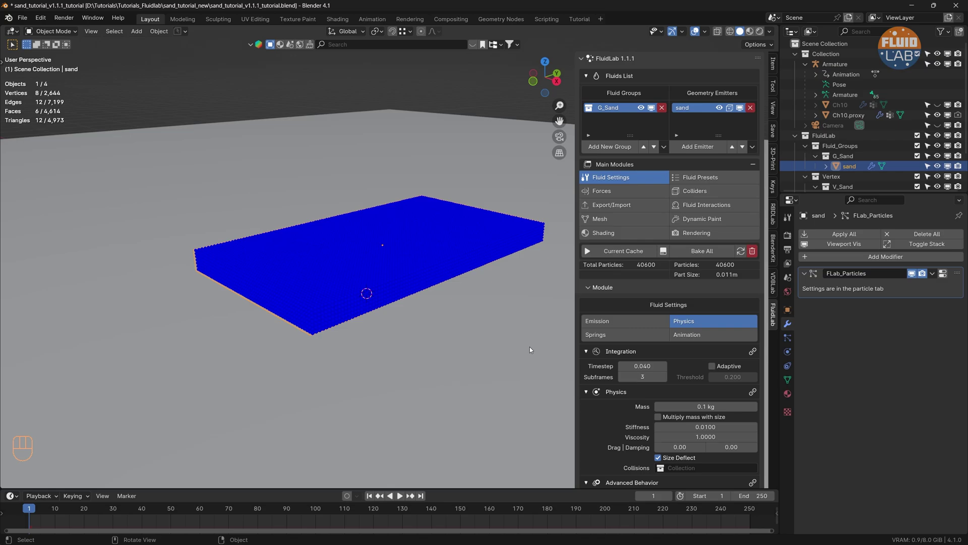
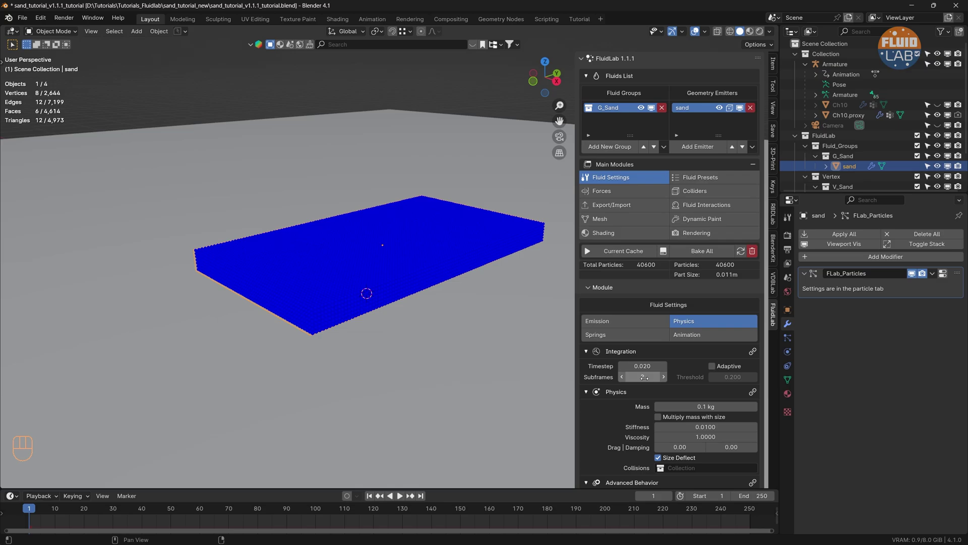
pyautogui.scroll(-3)
pyautogui.scroll(3)
pyautogui.click(619, 325)
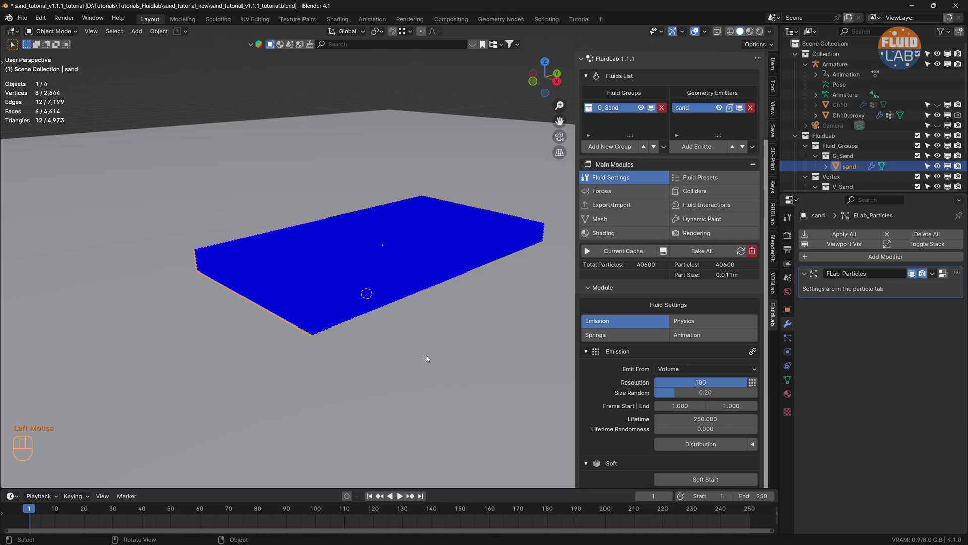
# Test-play the collider run, inspect the character in the sand, and rewind to frame 1
pyautogui.click(402, 499)
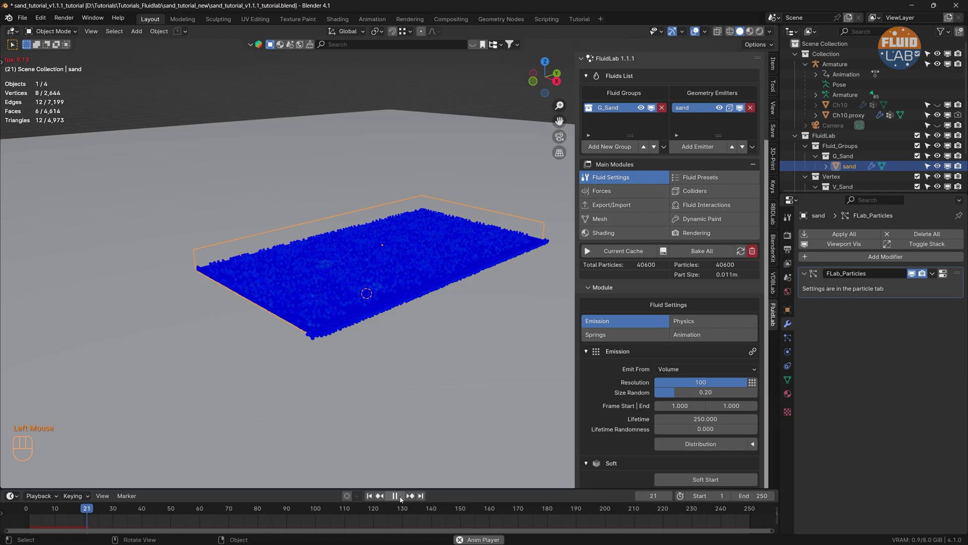
pyautogui.press('space')
pyautogui.moveTo(364, 322); pyautogui.dragTo(395, 314)
pyautogui.scroll(3)
pyautogui.moveTo(451, 307); pyautogui.dragTo(378, 342)
pyautogui.scroll(3)
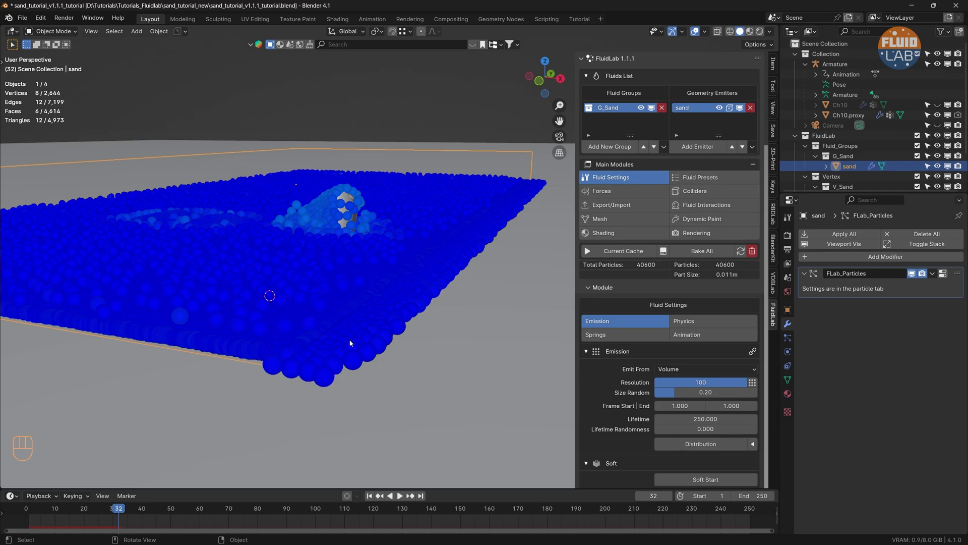
pyautogui.scroll(-3)
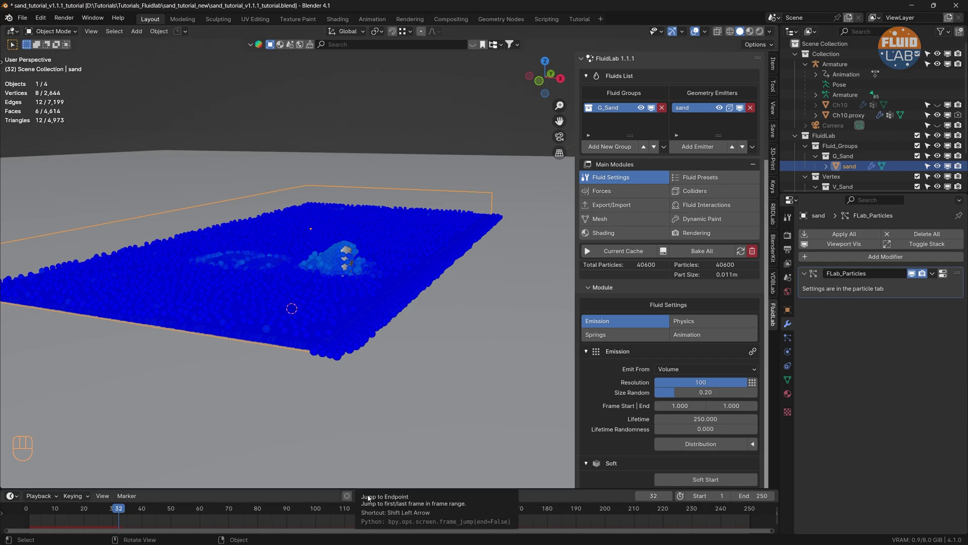
pyautogui.click(371, 496)
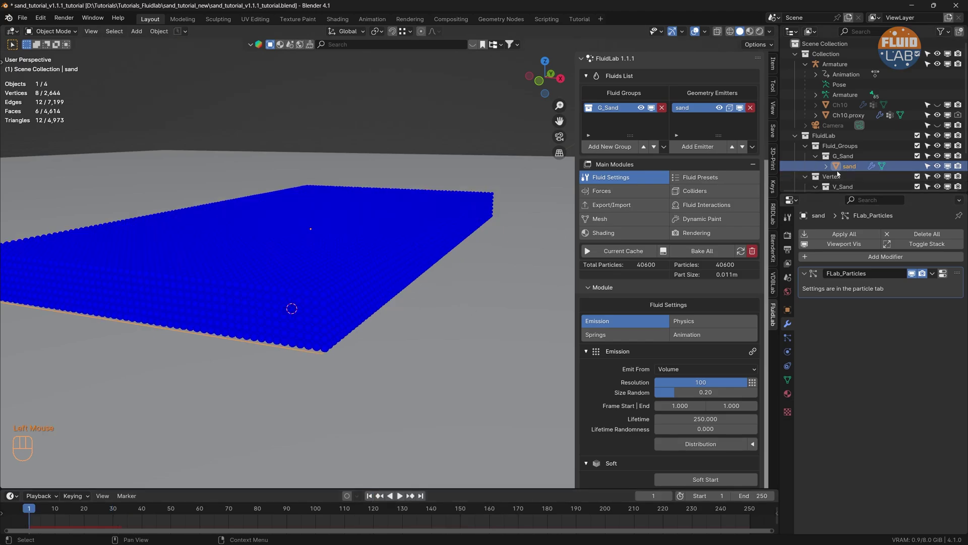
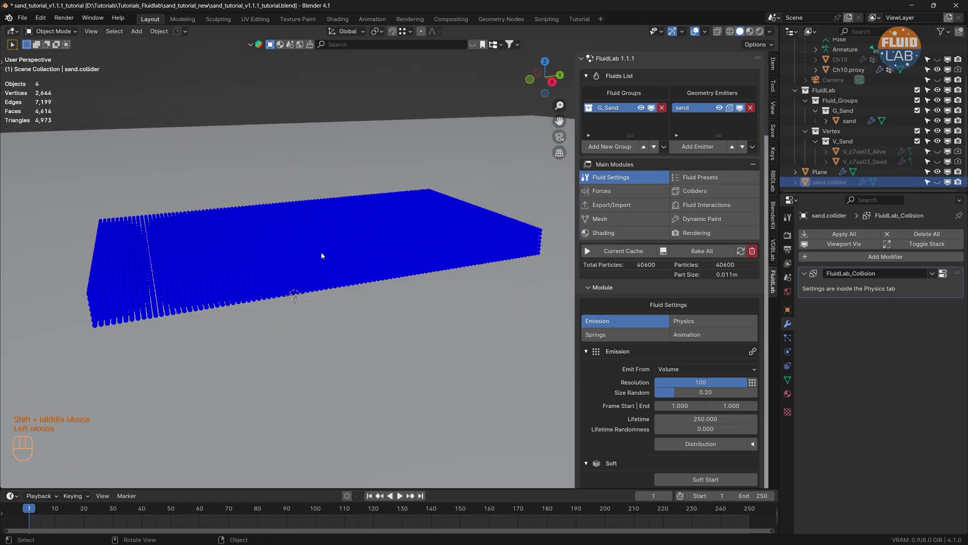
# Play once more, rewind, and switch on Soft Start for the G_Sand emitter
pyautogui.press('space')
pyautogui.moveTo(273, 267); pyautogui.dragTo(204, 302)
pyautogui.moveTo(300, 294); pyautogui.dragTo(316, 304)
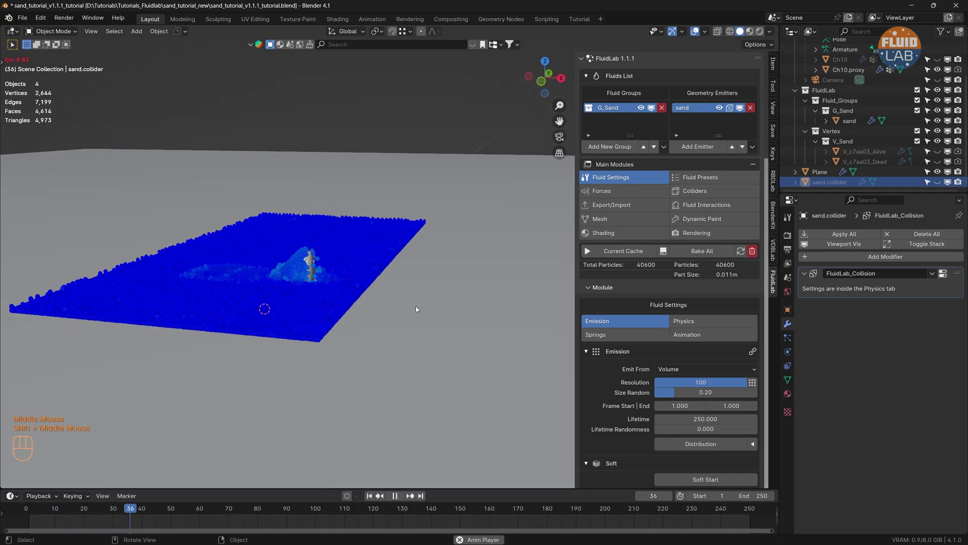
pyautogui.click(398, 496)
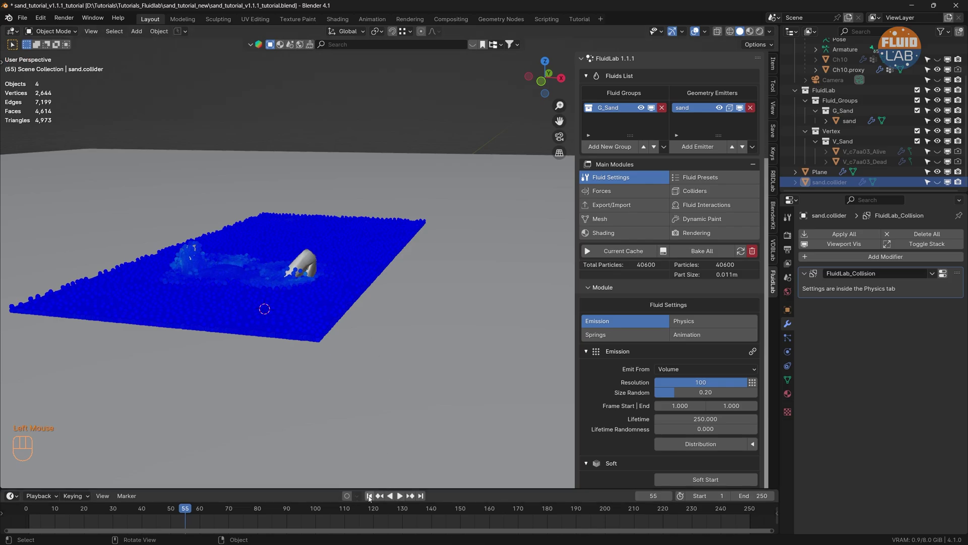
pyautogui.click(372, 499)
pyautogui.moveTo(306, 277); pyautogui.dragTo(363, 276)
pyautogui.moveTo(391, 274); pyautogui.dragTo(363, 282)
pyautogui.moveTo(435, 248); pyautogui.dragTo(367, 273)
pyautogui.scroll(-3)
pyautogui.click(710, 364)
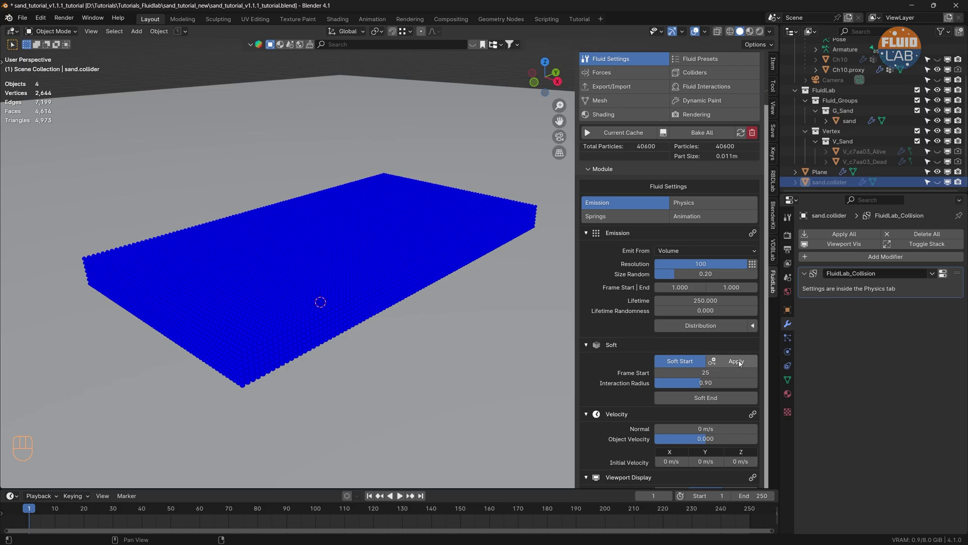
# Apply the soft start at frame 25 with interaction radius 0.90 and play the simulation
pyautogui.click(741, 364)
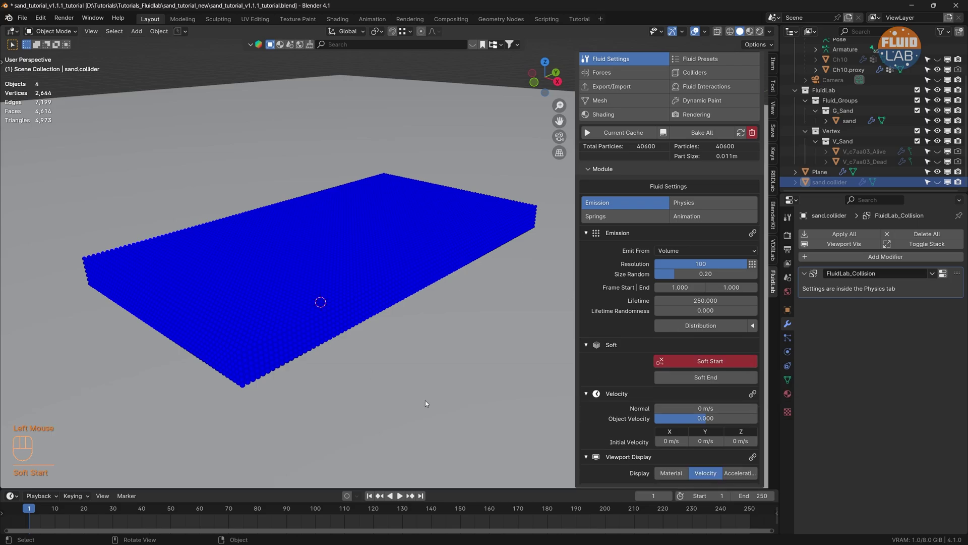
pyautogui.click(402, 497)
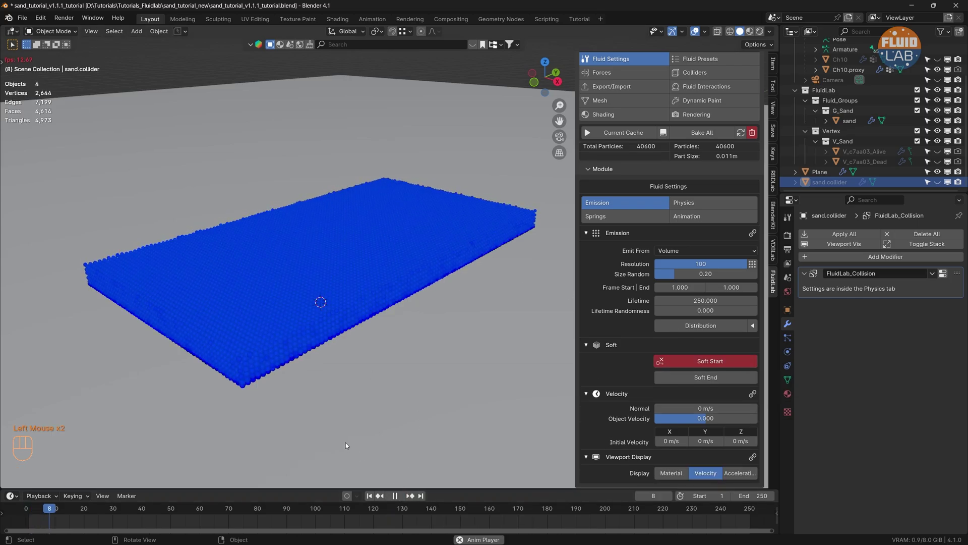
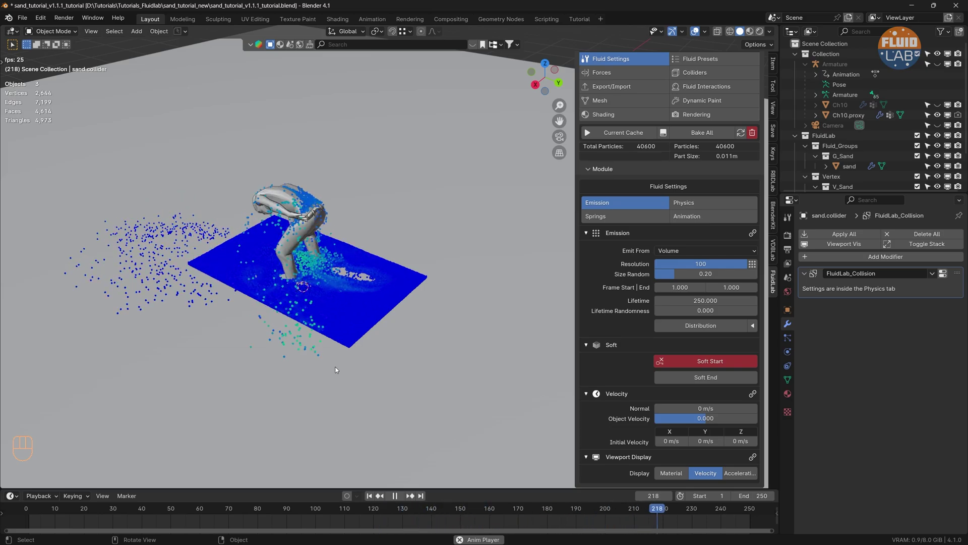
# Stop the test playback around frame 242 and return to frame 1
pyautogui.press('space')
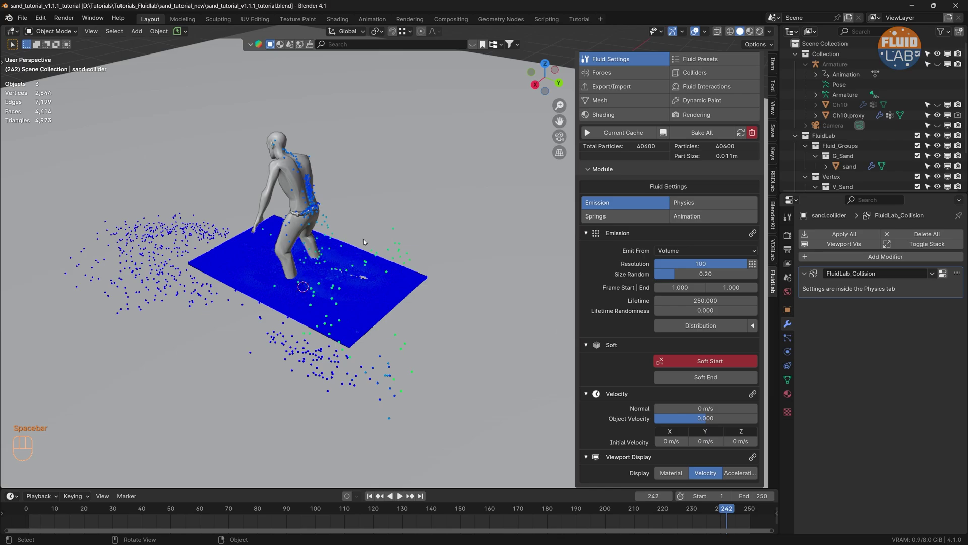
pyautogui.click(371, 499)
# Bring up the Springs settings to lower the sand's spring force toward 0.20
pyautogui.click(624, 218)
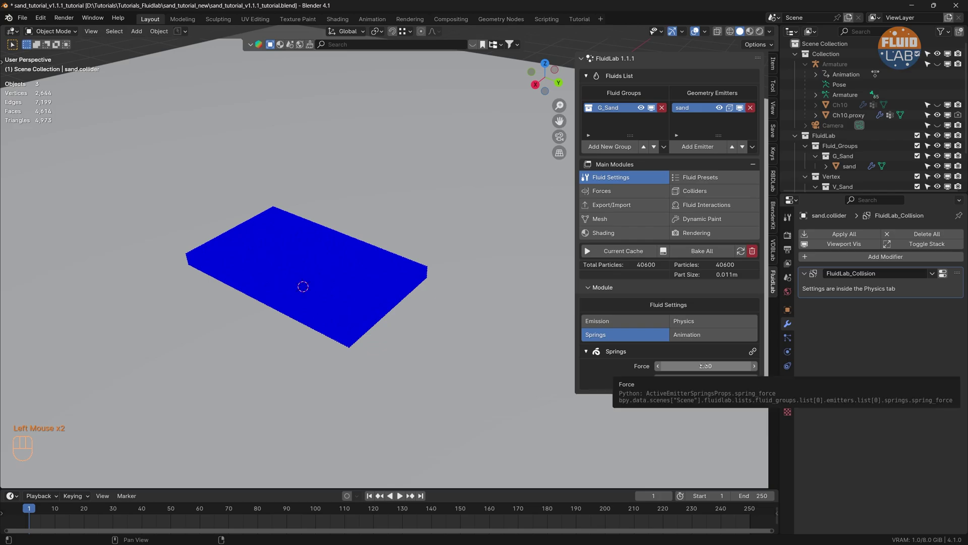
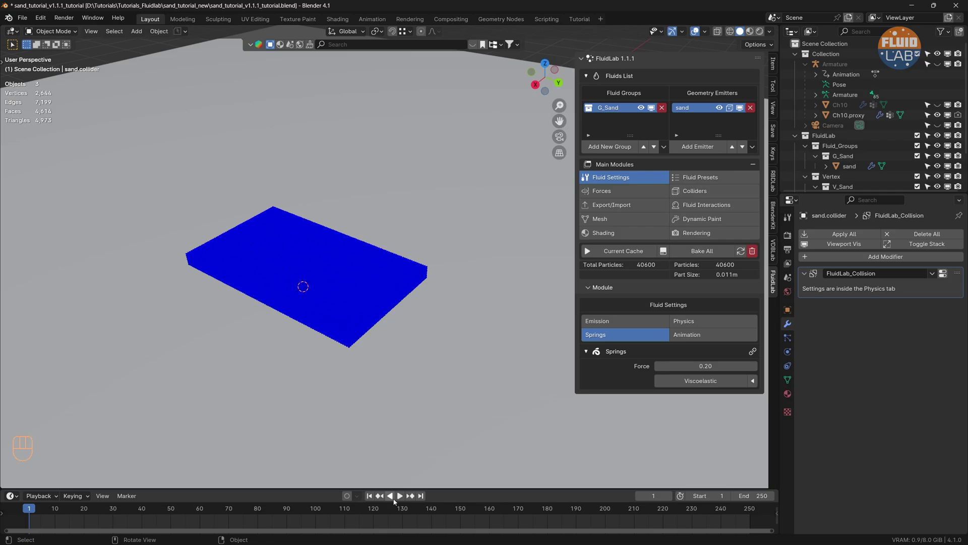
# Play the 0.20 spring-force simulation to about frame 231 and stop
pyautogui.click(403, 496)
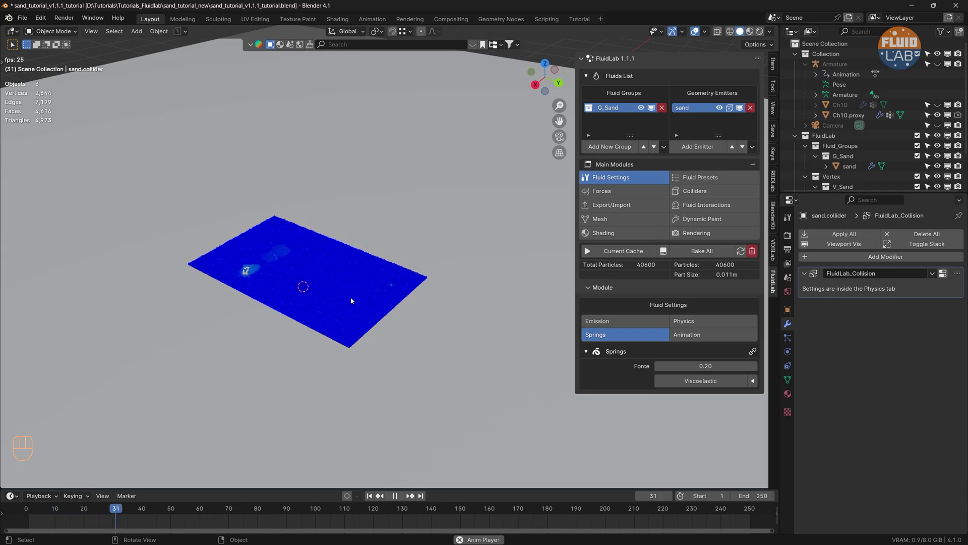
pyautogui.scroll(3)
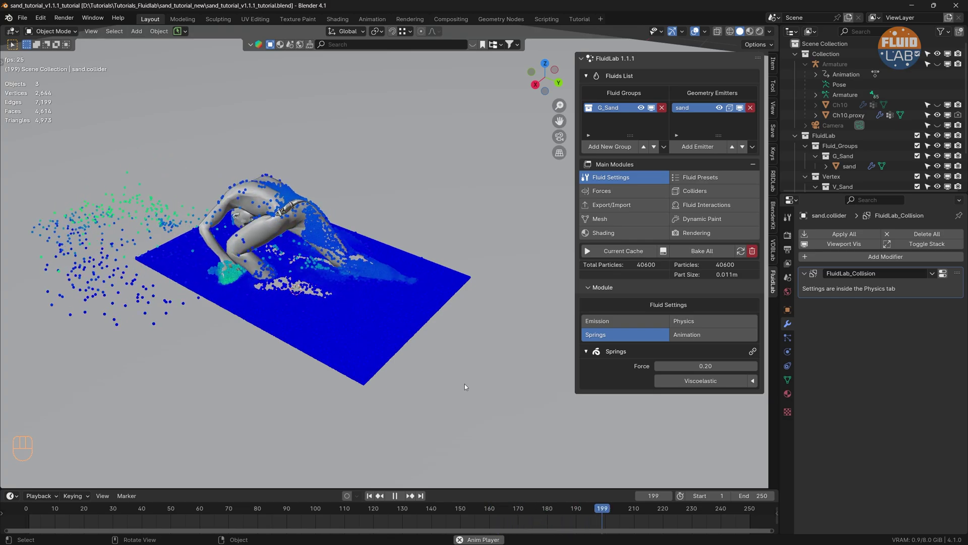
pyautogui.press('space')
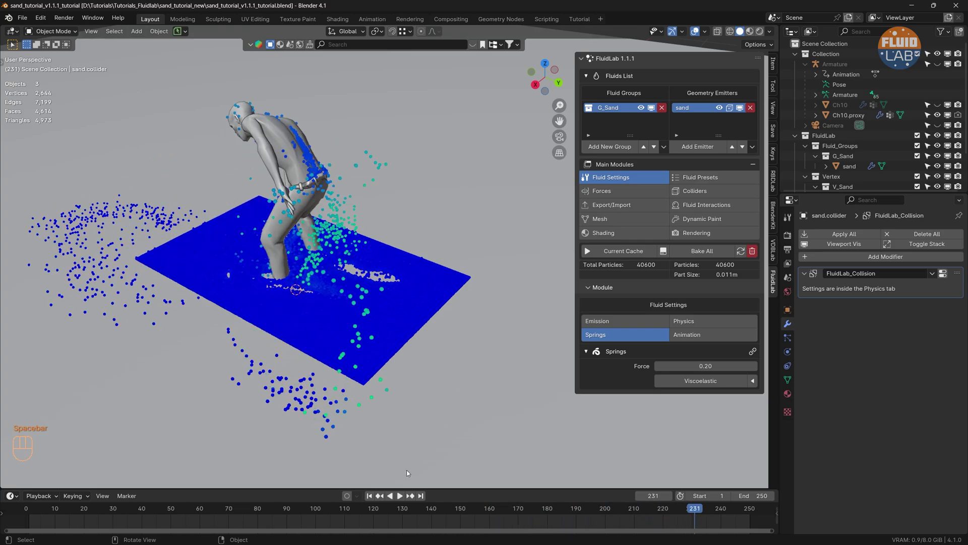
# Rewind to frame 1 and raise emission resolution to 150, giving 130,500 particles
pyautogui.click(370, 500)
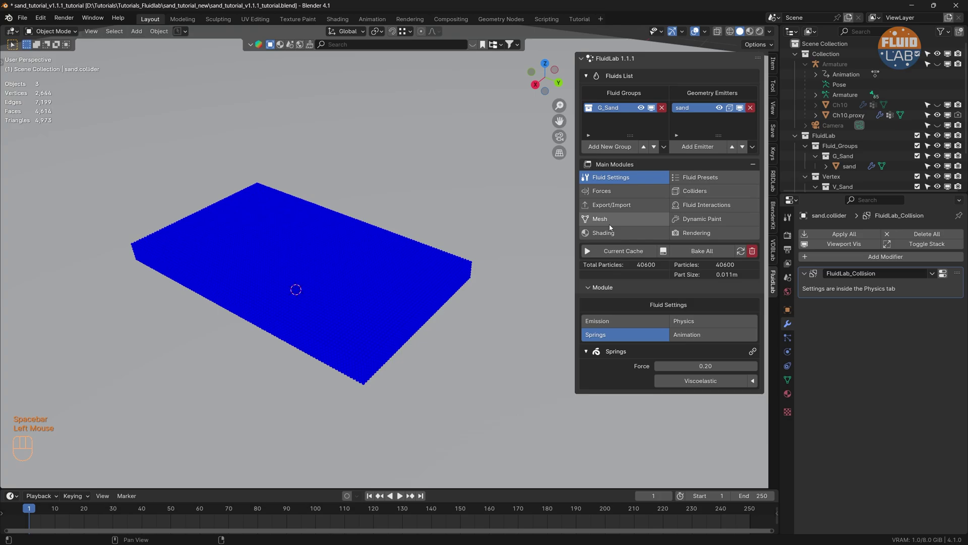
pyautogui.click(623, 321)
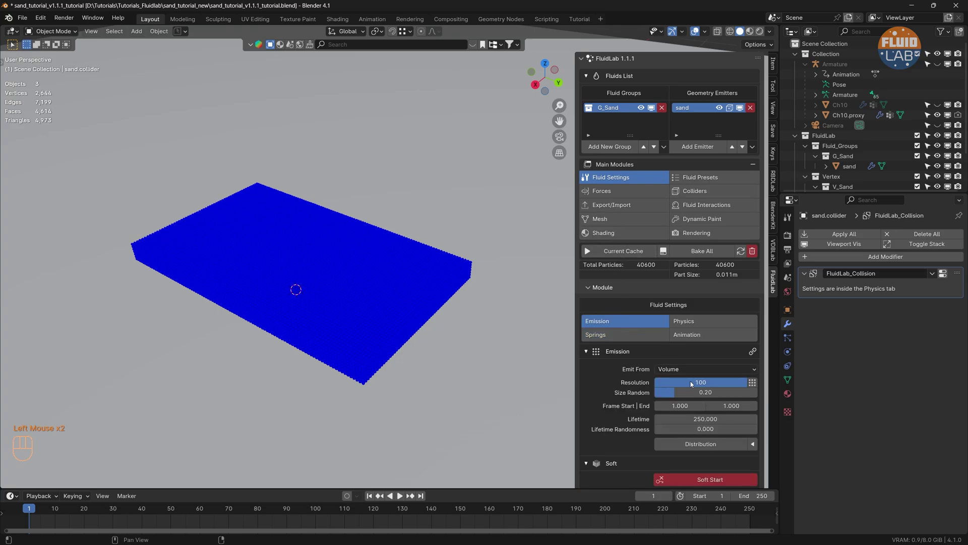
pyautogui.moveTo(702, 385); pyautogui.dragTo(701, 385)
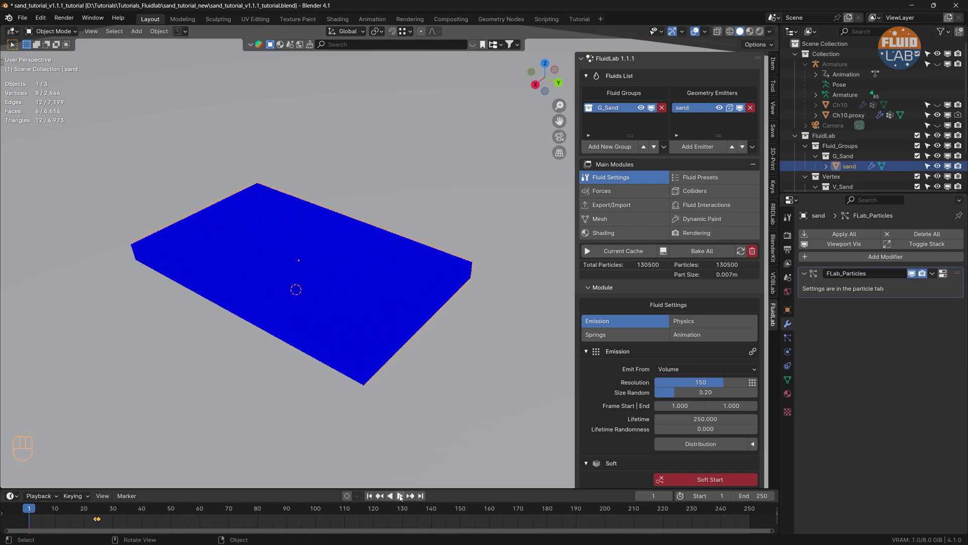
# Test-play the 130,500-particle sand, stop, and enable Current Cache
pyautogui.click(402, 498)
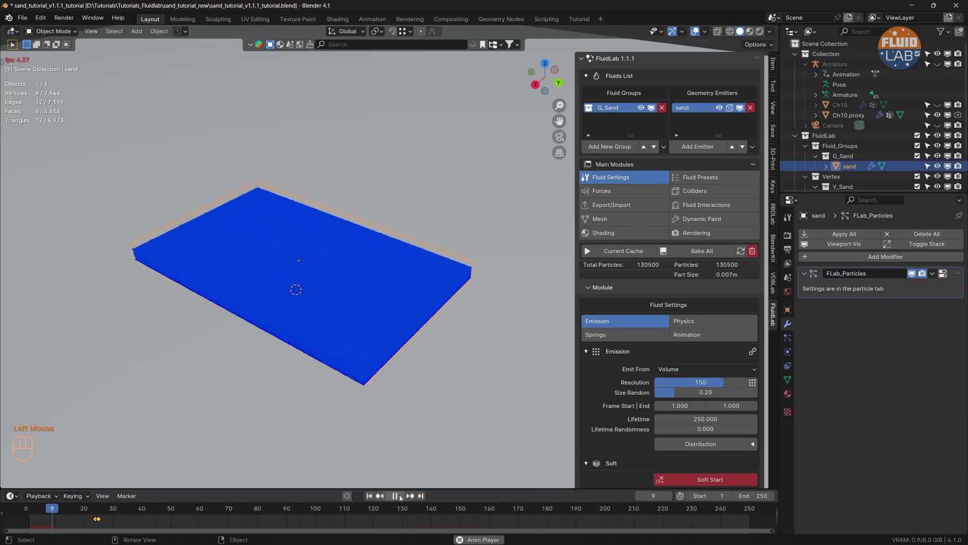
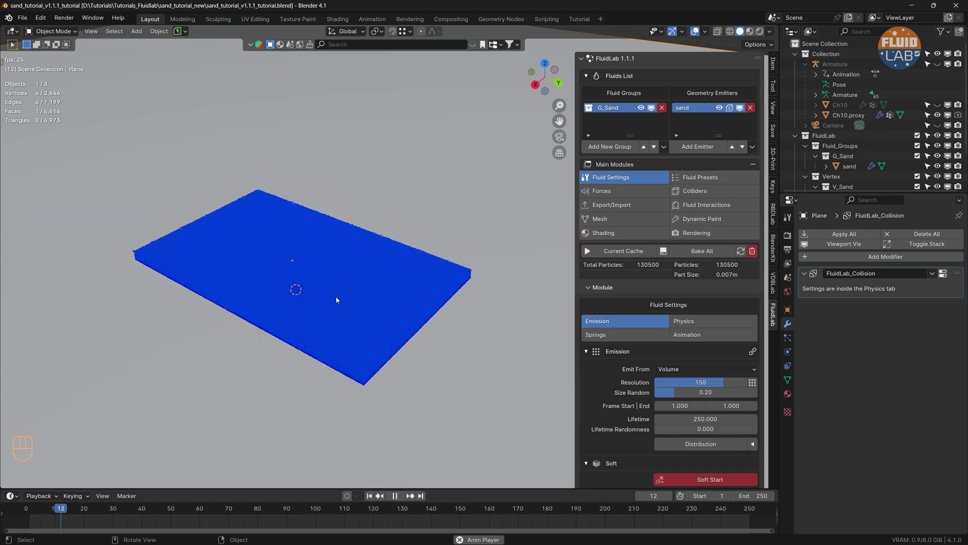
pyautogui.scroll(-3)
pyautogui.middleClick(332, 300)
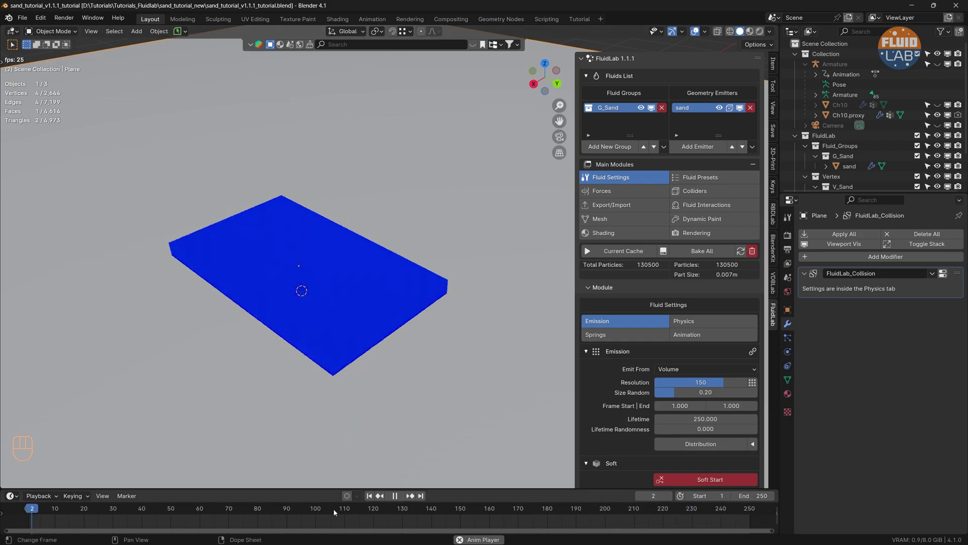
pyautogui.click(397, 499)
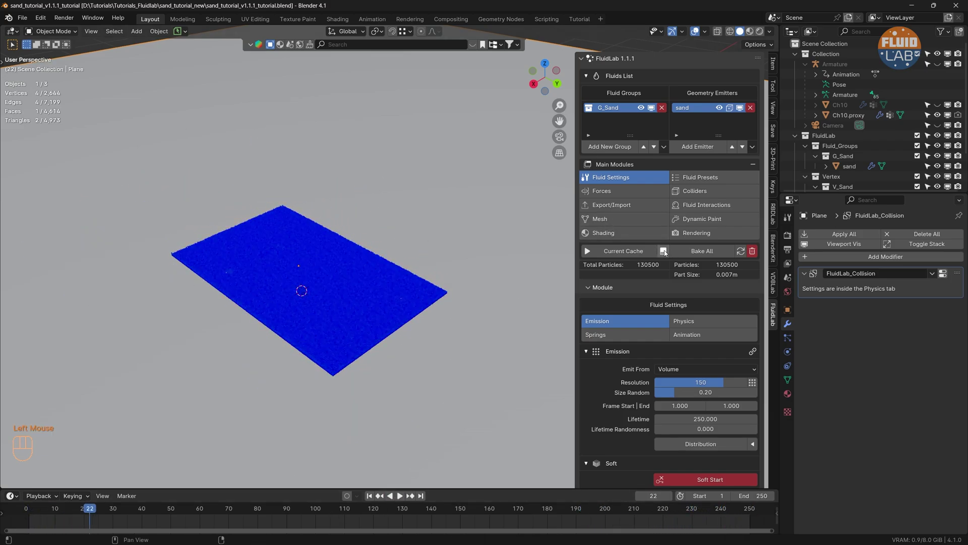
pyautogui.click(666, 253)
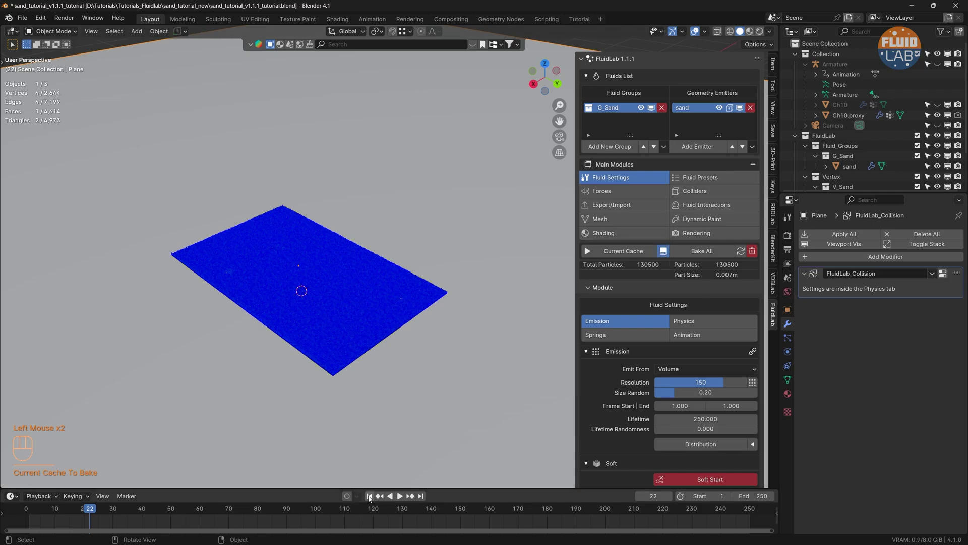
# Play the cached simulation through the character's walk, then rewind to frame 1
pyautogui.moveTo(373, 497); pyautogui.dragTo(384, 494)
pyautogui.click(403, 497)
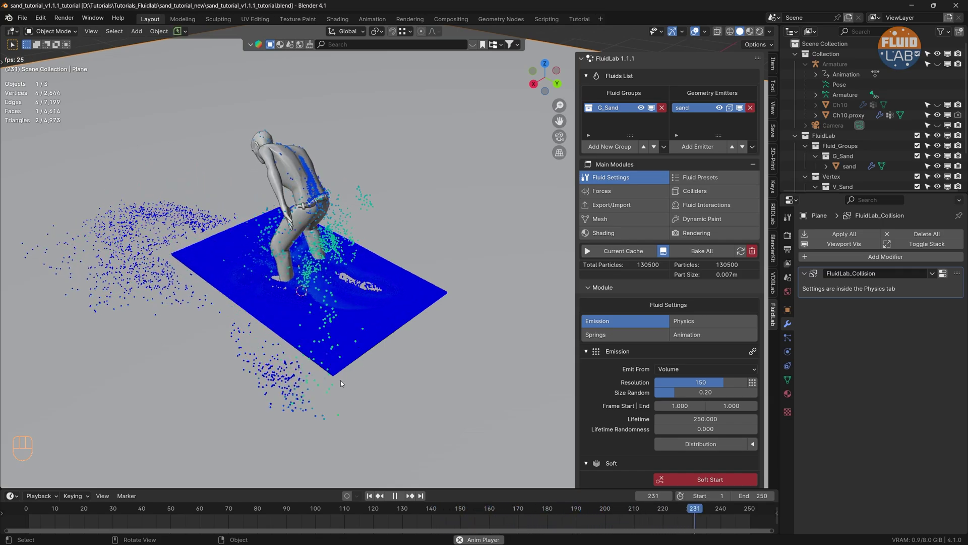
pyautogui.click(399, 504)
pyautogui.click(399, 497)
pyautogui.click(372, 497)
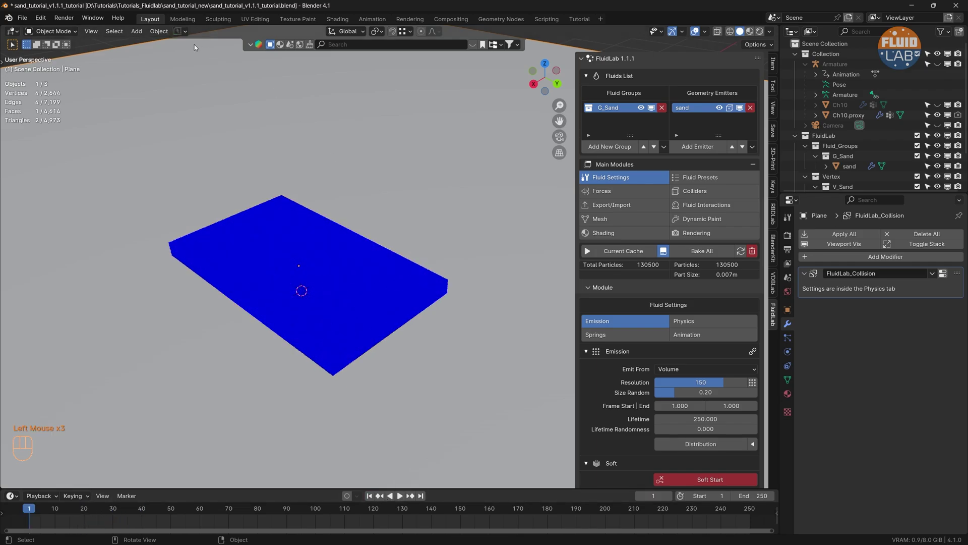
# Save the scene as a _fluidsim copy of the tutorial file
pyautogui.moveTo(24, 22); pyautogui.dragTo(64, 102)
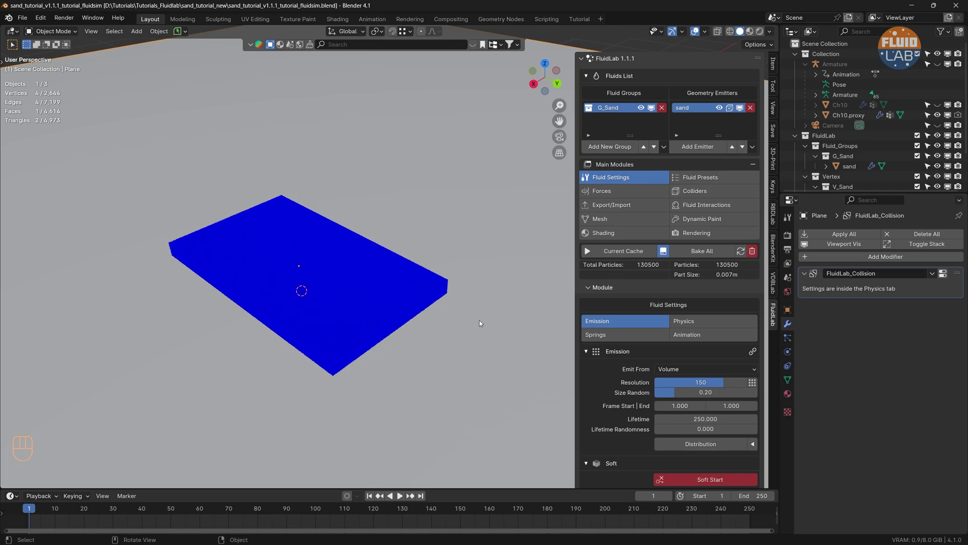
pyautogui.scroll(-3)
pyautogui.click(643, 253)
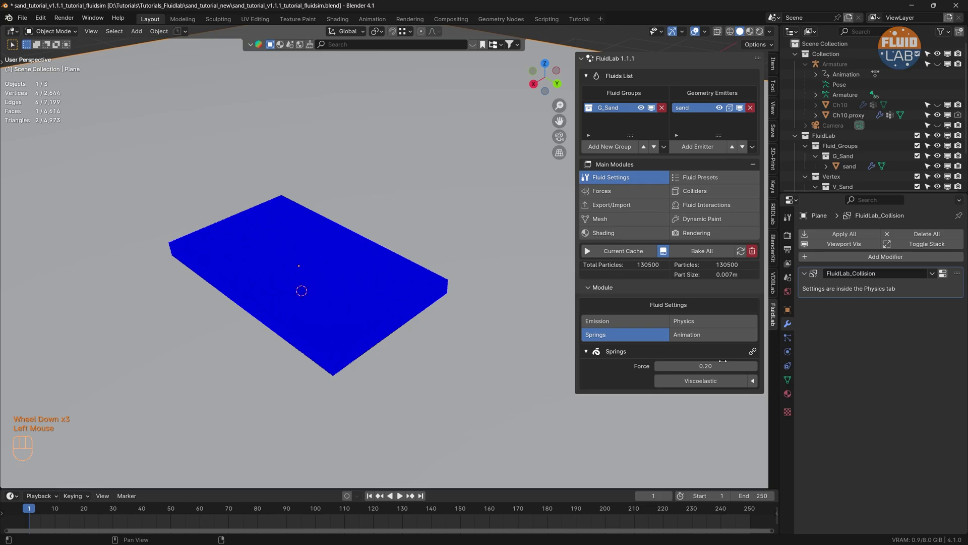
# Review physics values (timestep 0.020, mass 0.1 kg) and return to Springs
pyautogui.click(715, 325)
pyautogui.scroll(-3)
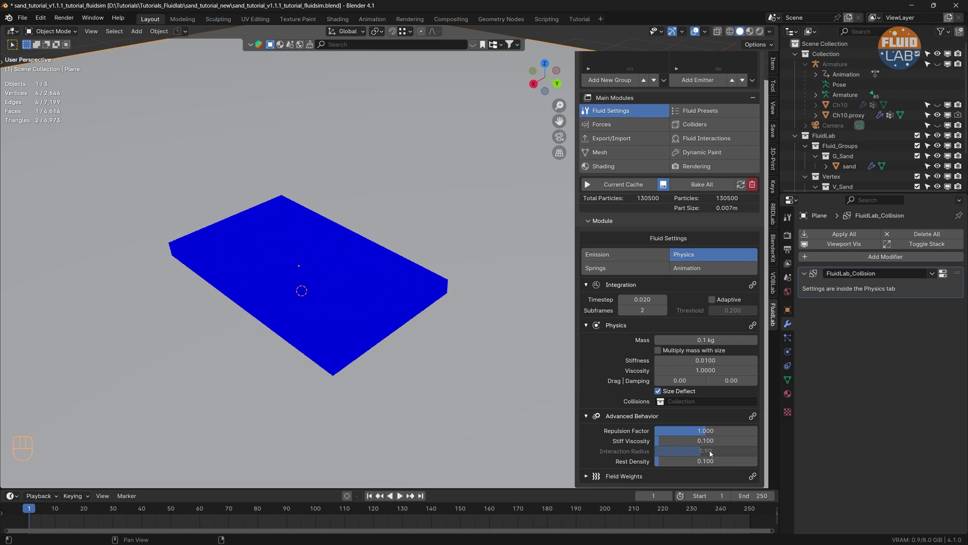
pyautogui.click(633, 273)
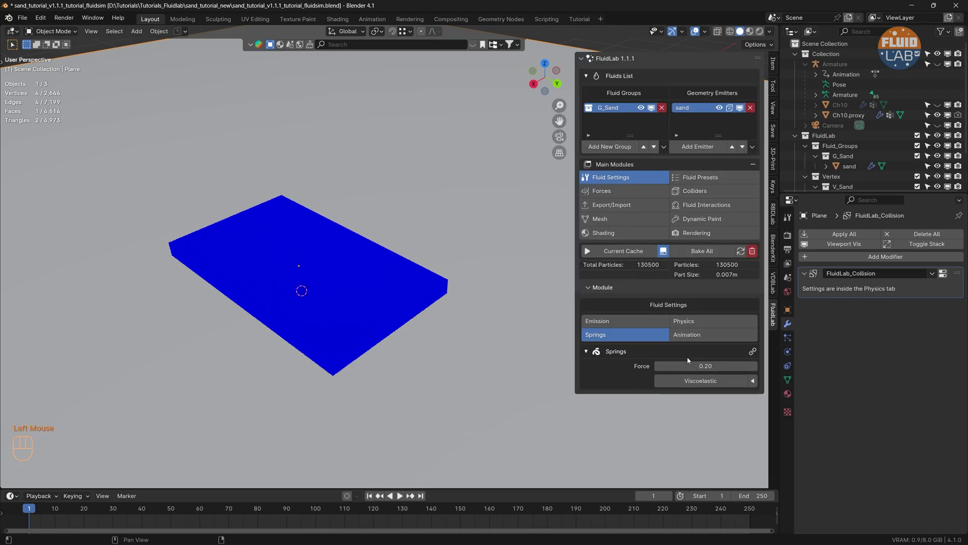
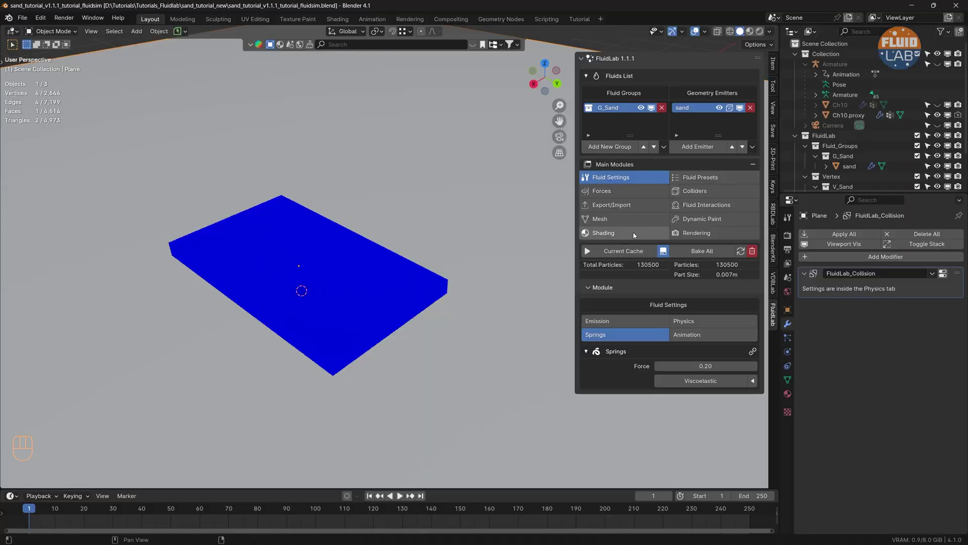
# Add a Grain mesh to M_Sand, grains ON, amount 1.0, radius 0.010–0.030, and hide G_Sand
pyautogui.click(639, 220)
pyautogui.moveTo(663, 380); pyautogui.dragTo(649, 437)
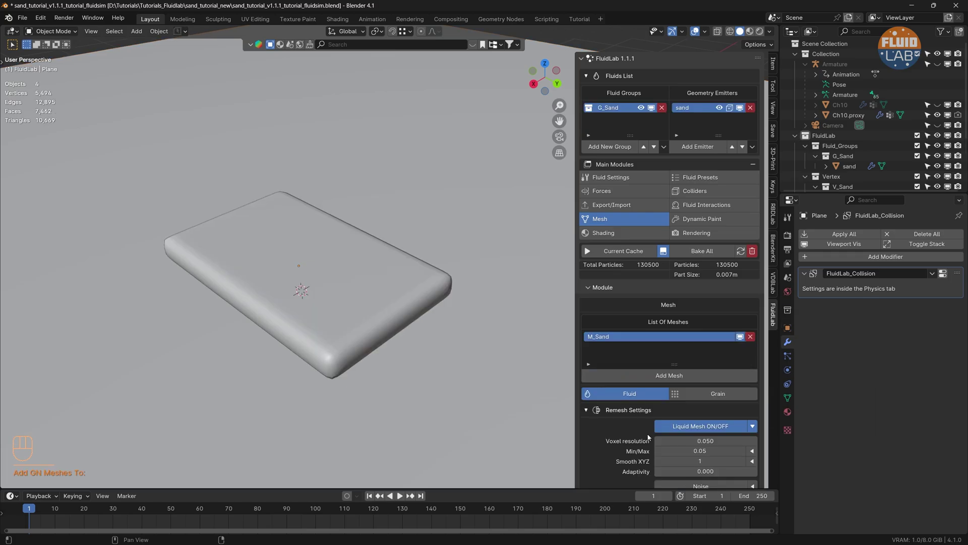
pyautogui.click(708, 427)
pyautogui.click(727, 394)
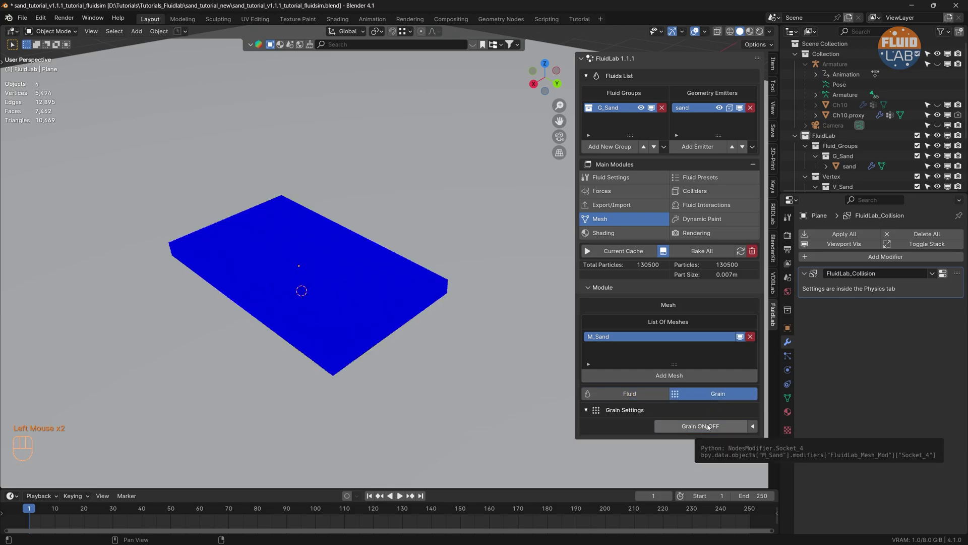
pyautogui.click(710, 427)
pyautogui.scroll(-3)
pyautogui.click(662, 414)
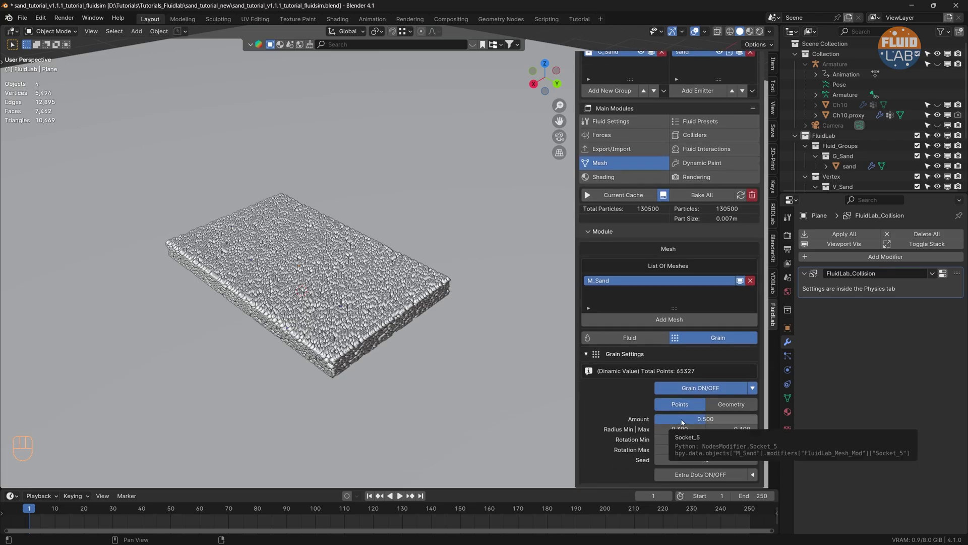
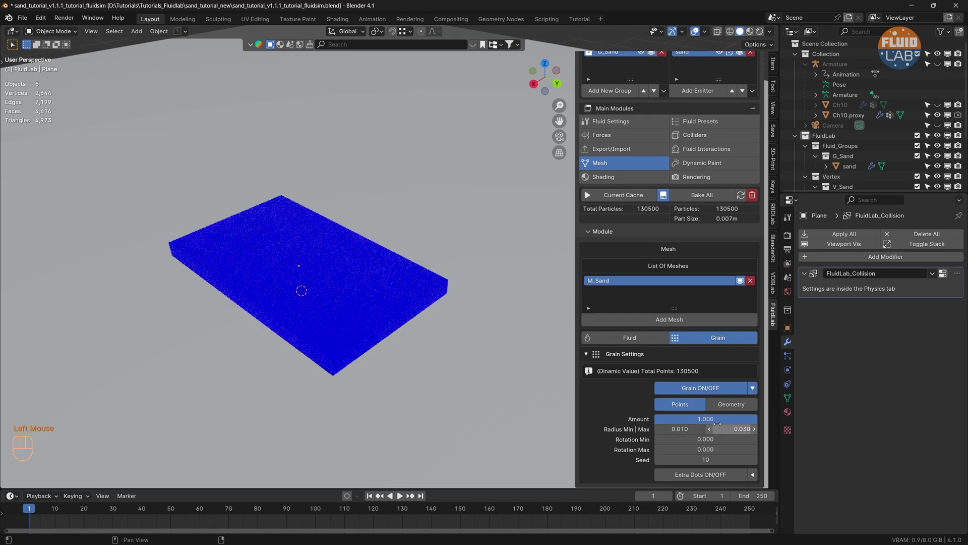
pyautogui.click(599, 66)
# Preview the sand playback, end on frame 250, and enable Extra Dots for about 1.8 million points
pyautogui.click(644, 109)
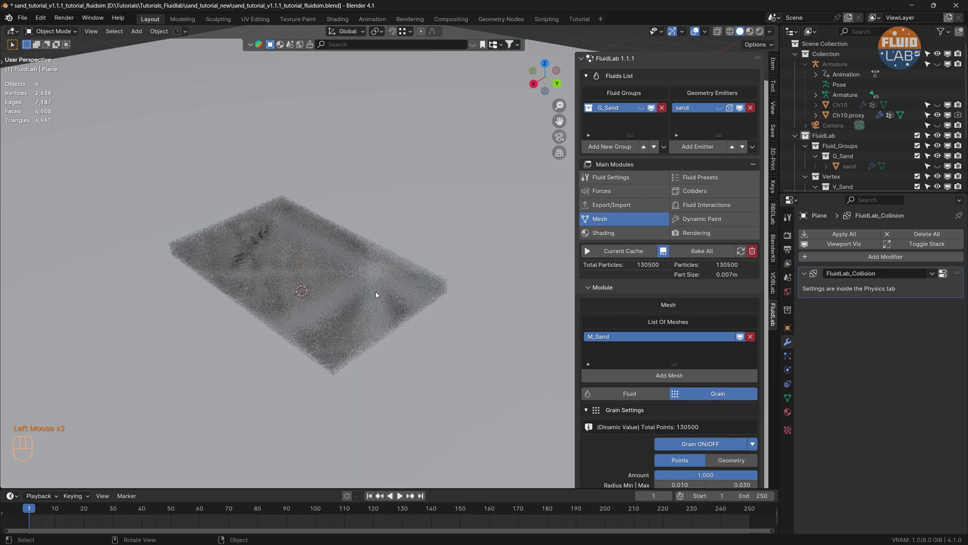
pyautogui.click(404, 498)
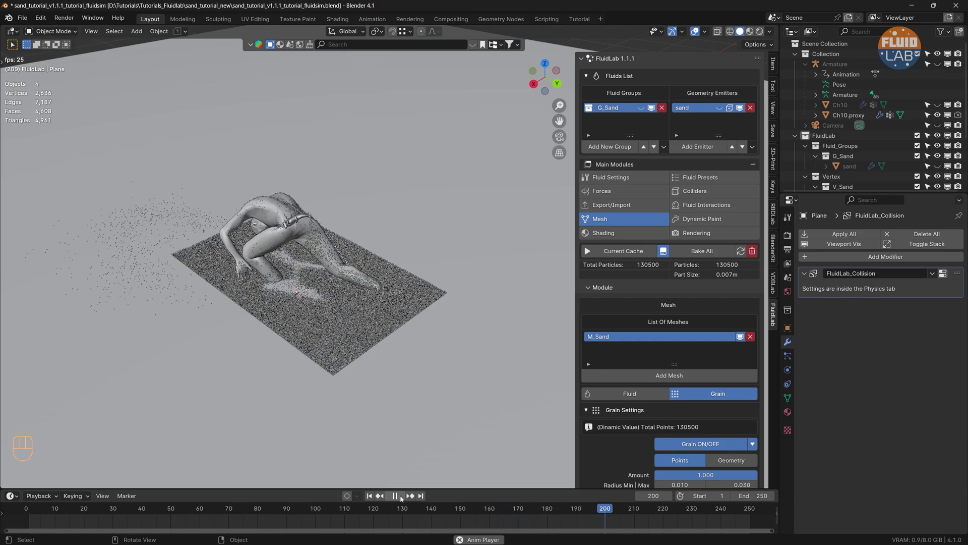
pyautogui.click(402, 496)
pyautogui.scroll(-3)
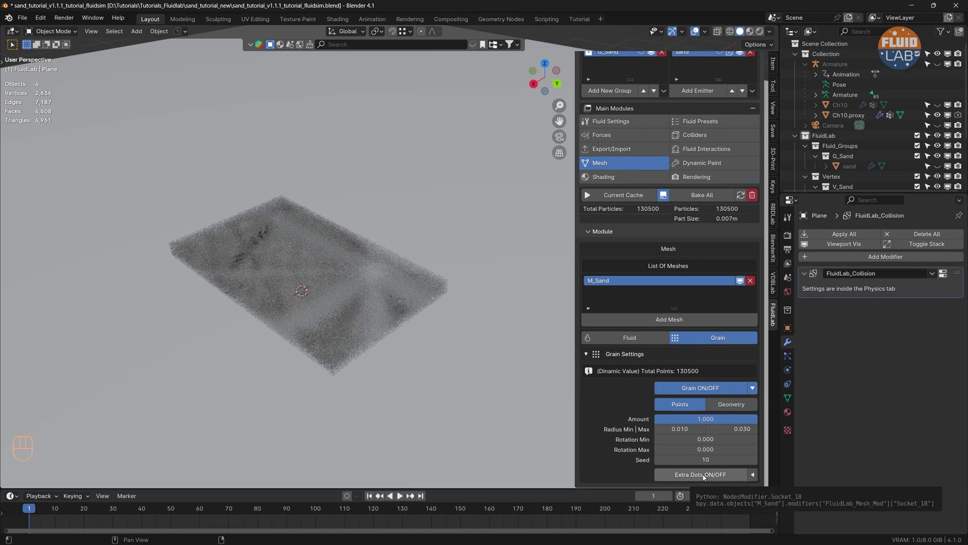
pyautogui.click(426, 500)
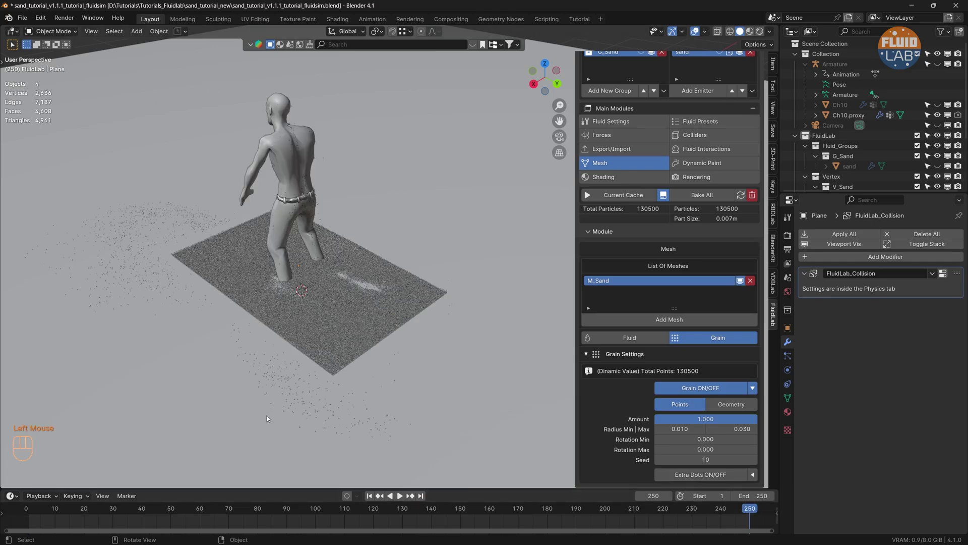
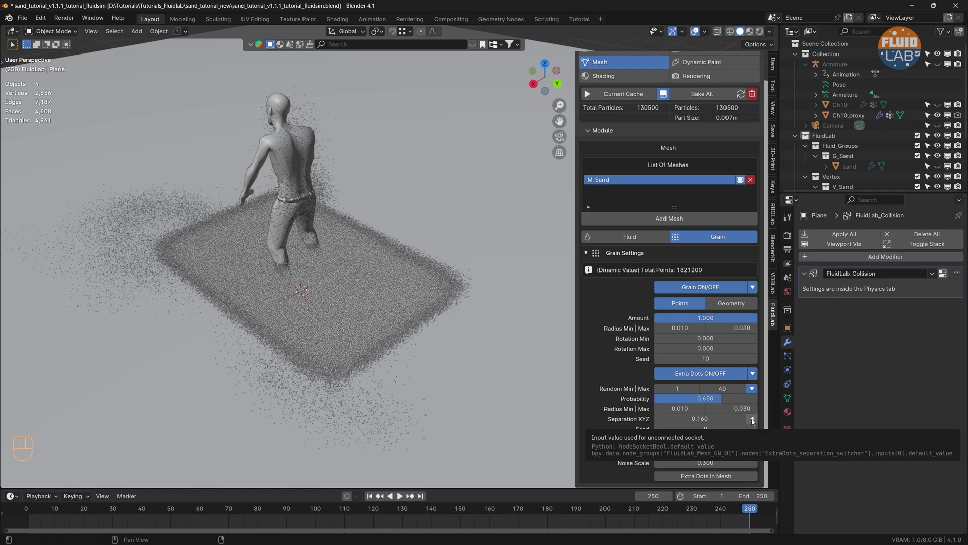
# Split the extra-dot Separation into X, Y, Z values of 0.040, 0.040 and 0.010
pyautogui.click(755, 420)
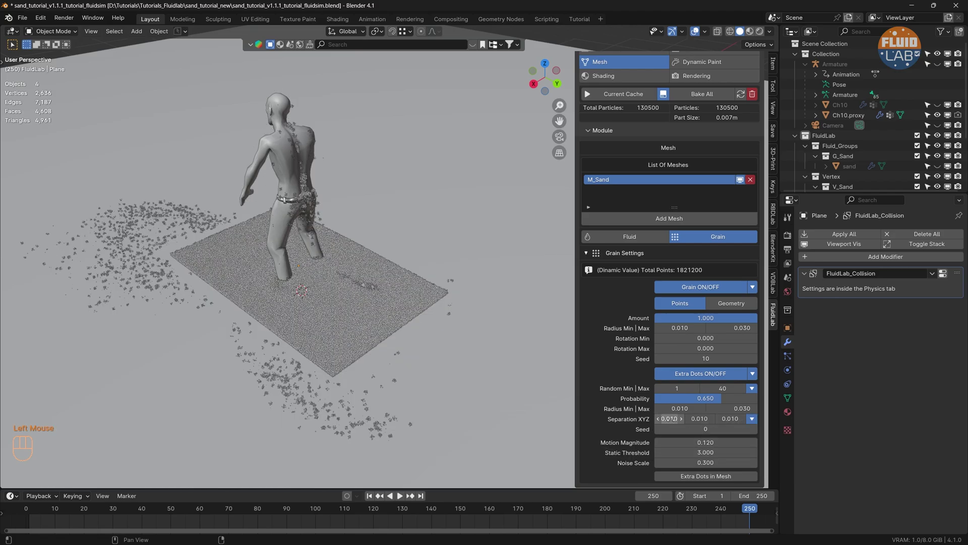
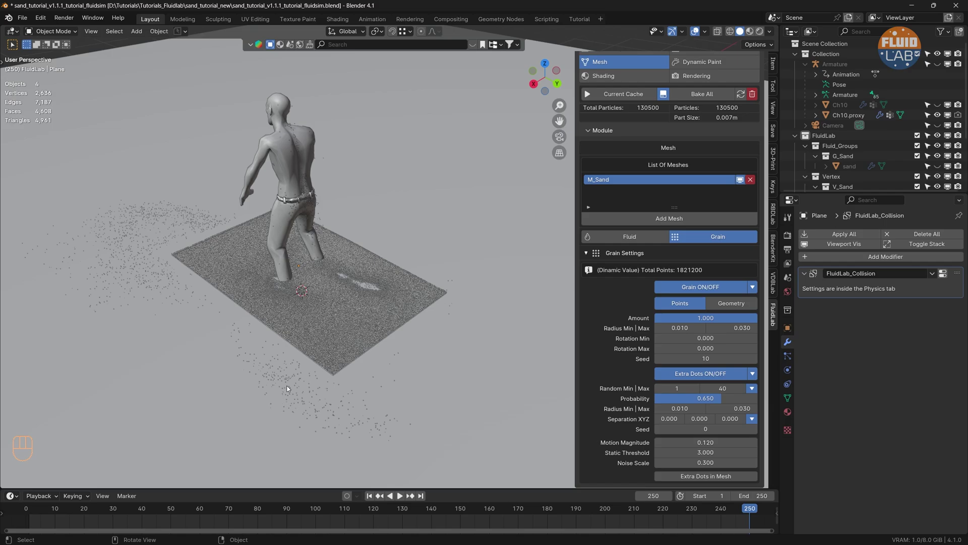
pyautogui.scroll(3)
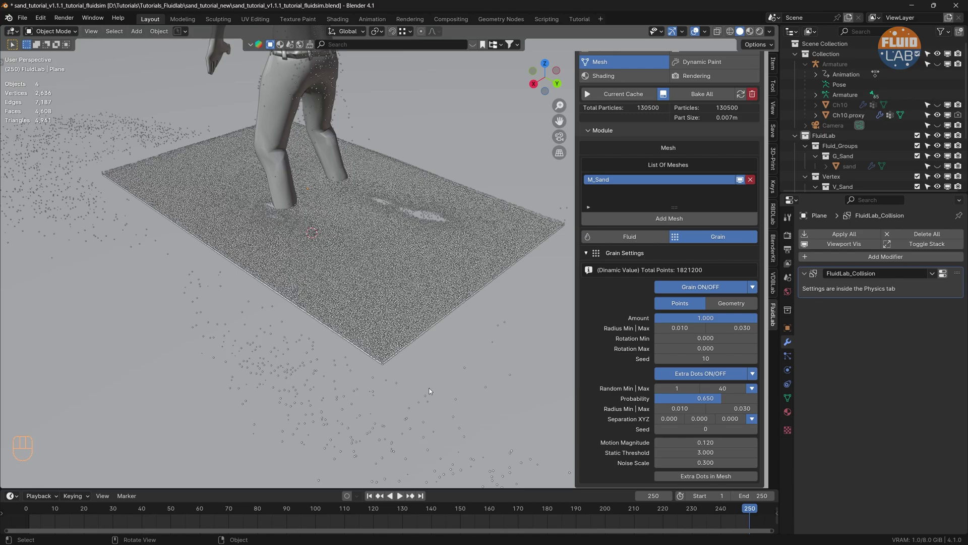
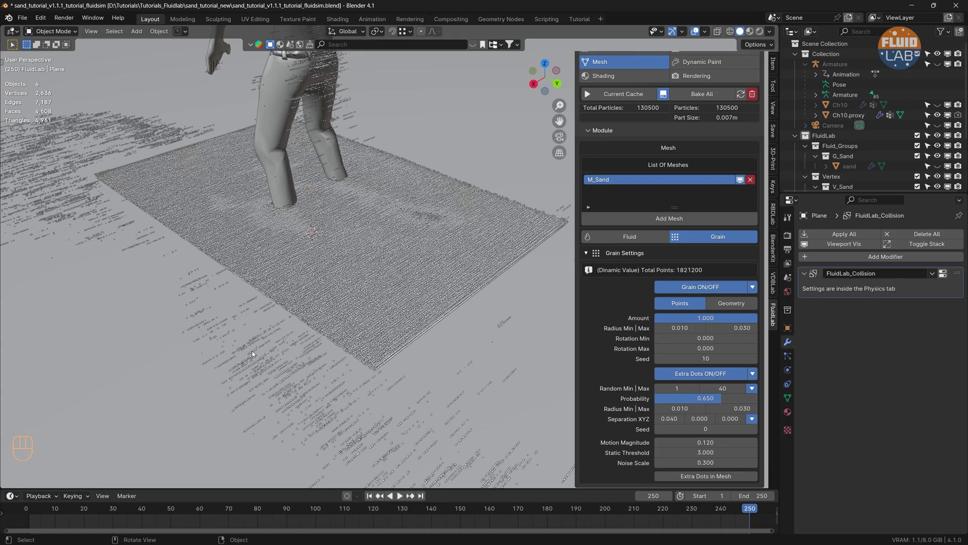
pyautogui.moveTo(295, 372); pyautogui.dragTo(284, 379)
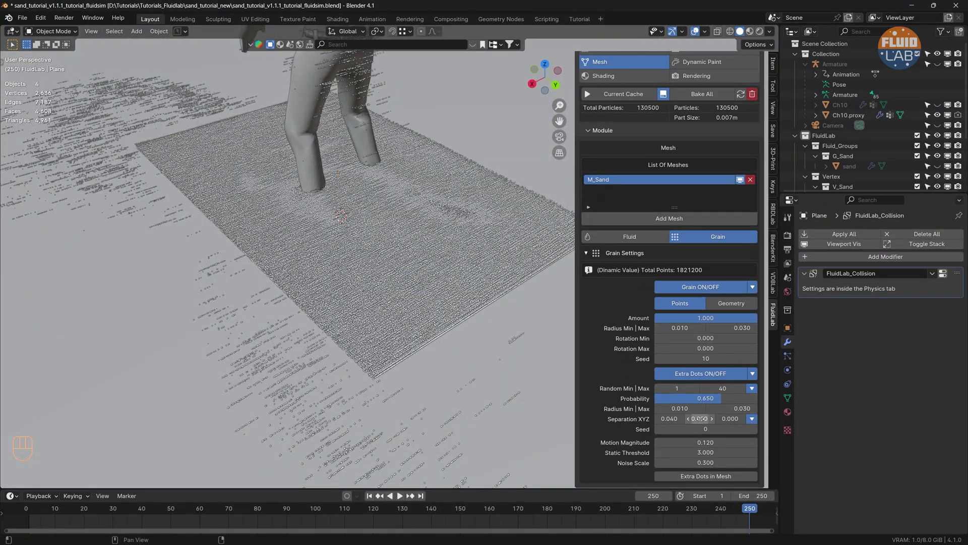
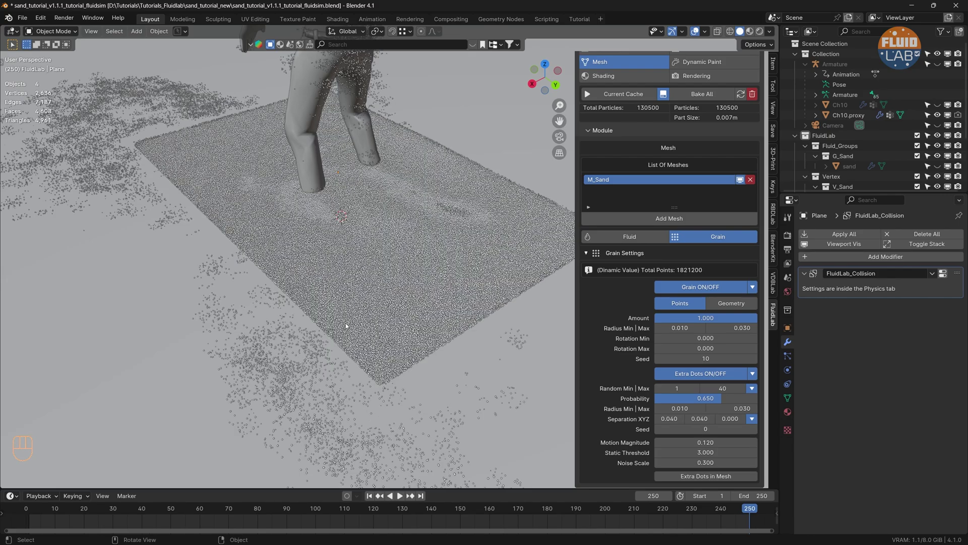
# Orbit and zoom in around the character's legs to inspect the extra grains
pyautogui.moveTo(311, 379); pyautogui.dragTo(311, 375)
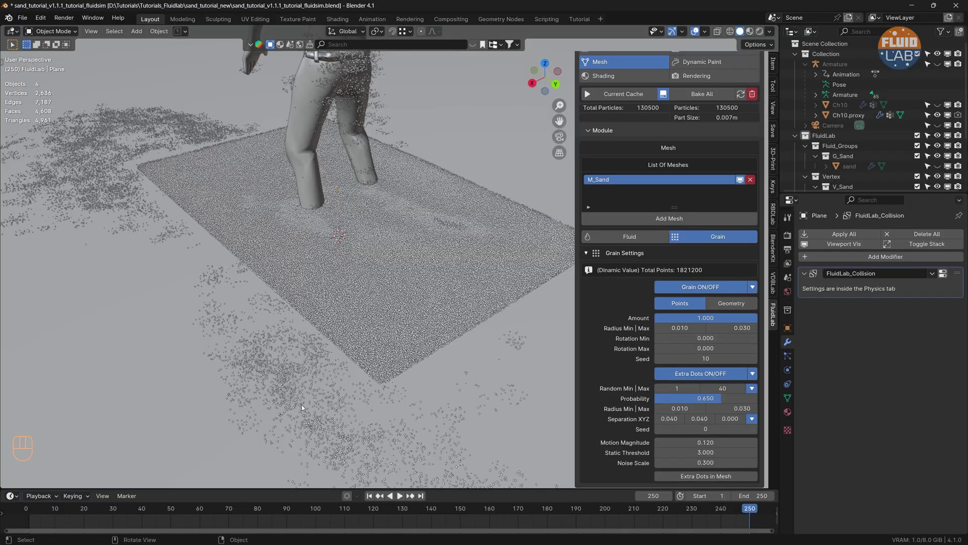
pyautogui.moveTo(314, 367); pyautogui.dragTo(390, 351)
pyautogui.moveTo(142, 183); pyautogui.dragTo(212, 215)
pyautogui.middleClick(269, 226)
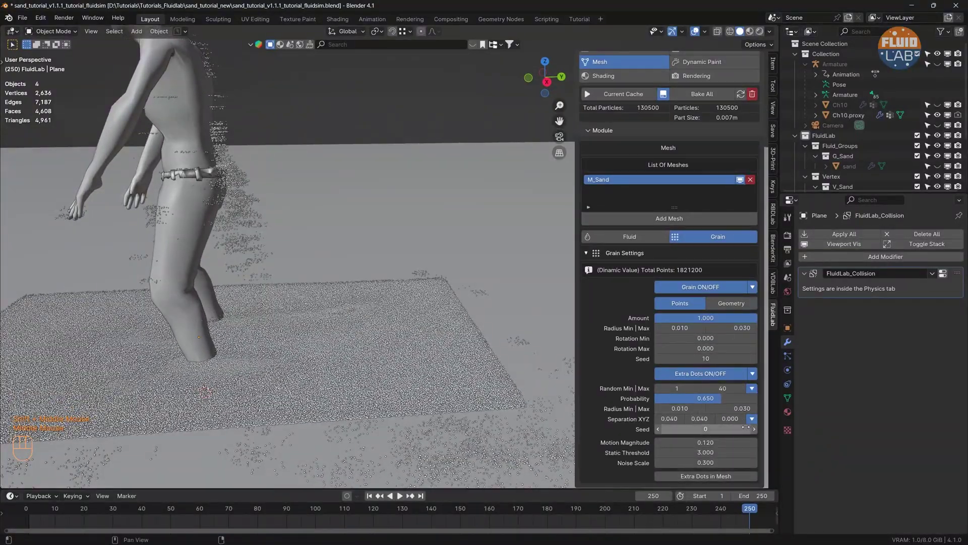
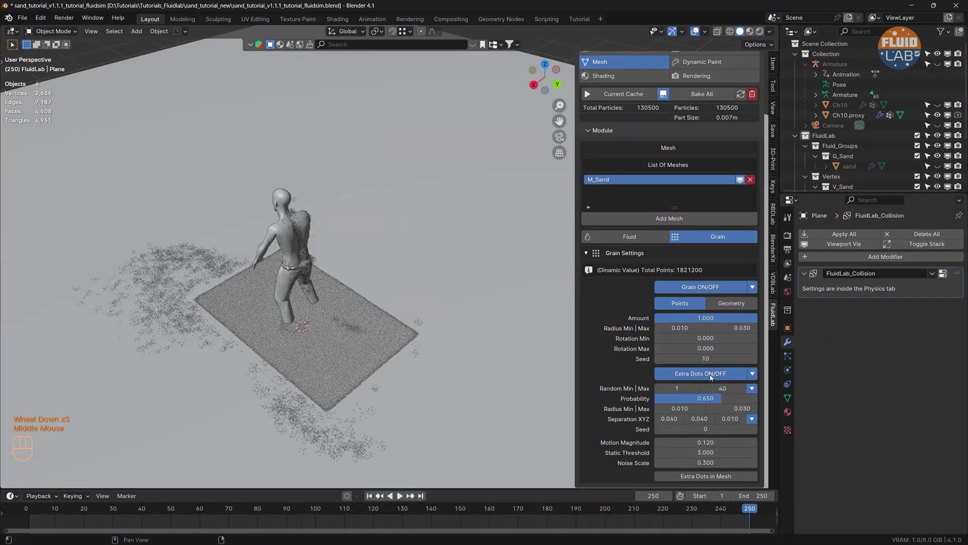
# Toggle Extra Dots off to compare, then back on, restoring the 1,821,200 grain points
pyautogui.click(708, 375)
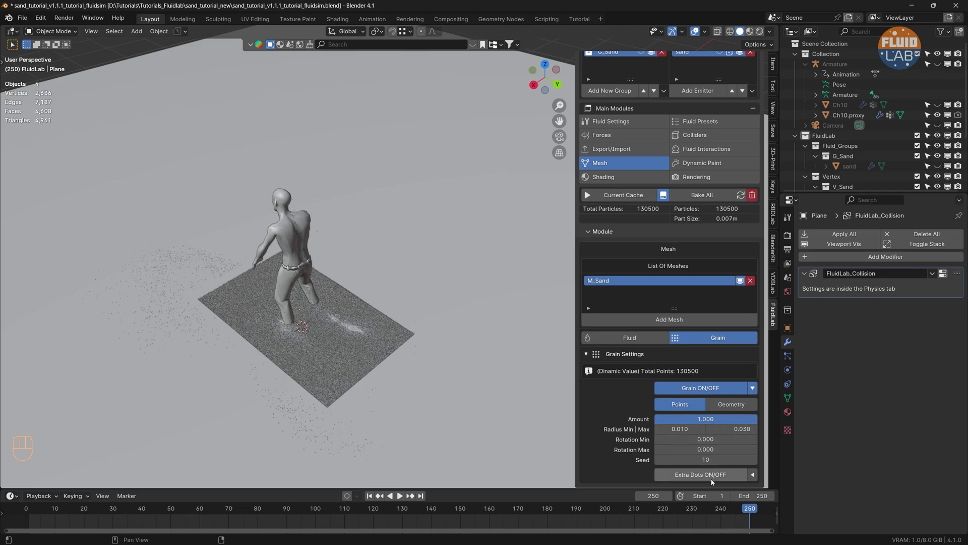
pyautogui.click(713, 477)
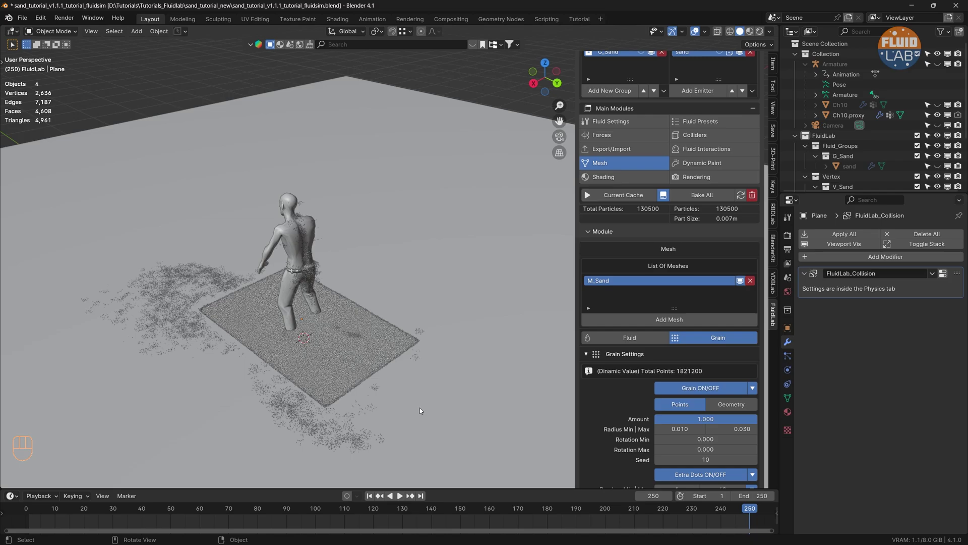
pyautogui.scroll(-3)
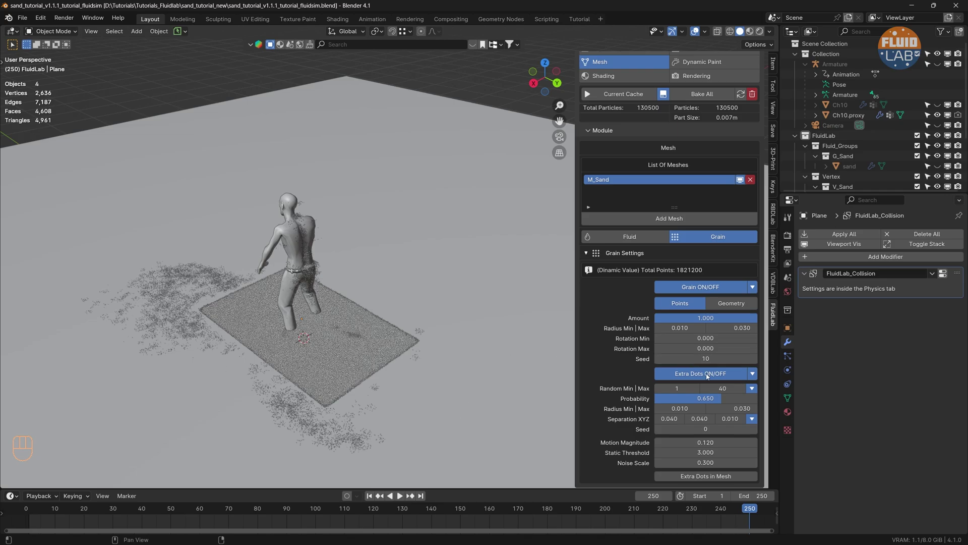
pyautogui.scroll(3)
# Show the FluidLab Rendering module's viewport settings and start a Save As of the scene
pyautogui.click(719, 199)
pyautogui.scroll(3)
pyautogui.click(618, 287)
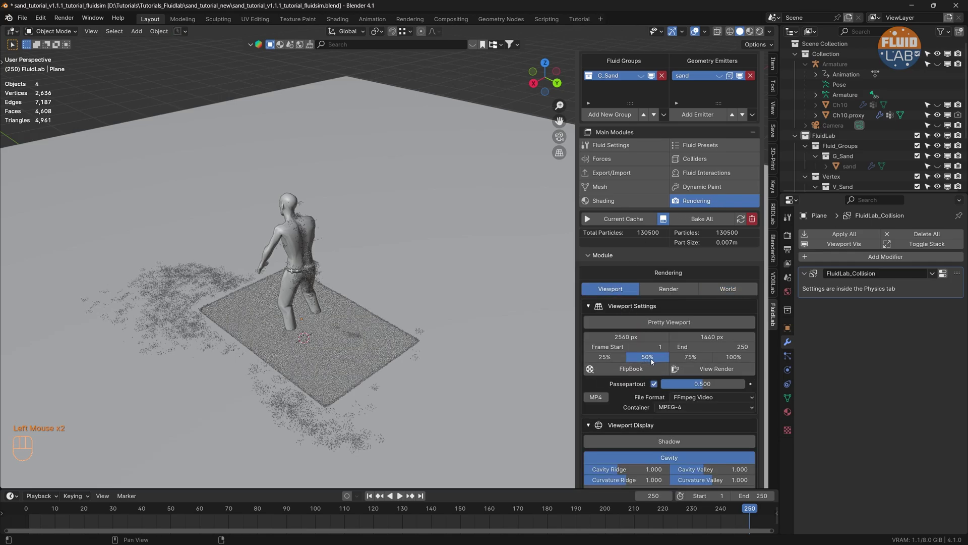
pyautogui.click(654, 361)
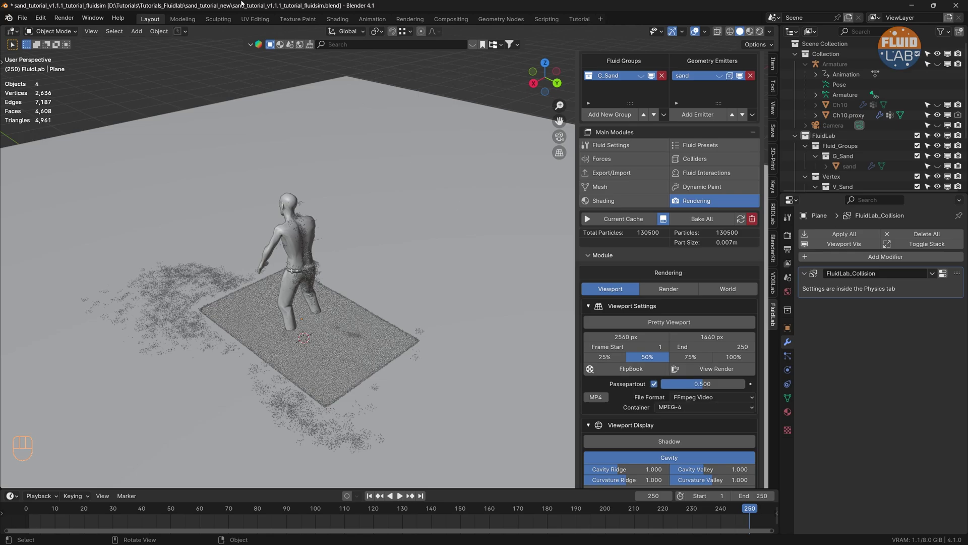
# Save the scene as sand_tutorial_v1.1.1_tutorial_fluidsim_grains.blend
pyautogui.moveTo(23, 22); pyautogui.dragTo(49, 105)
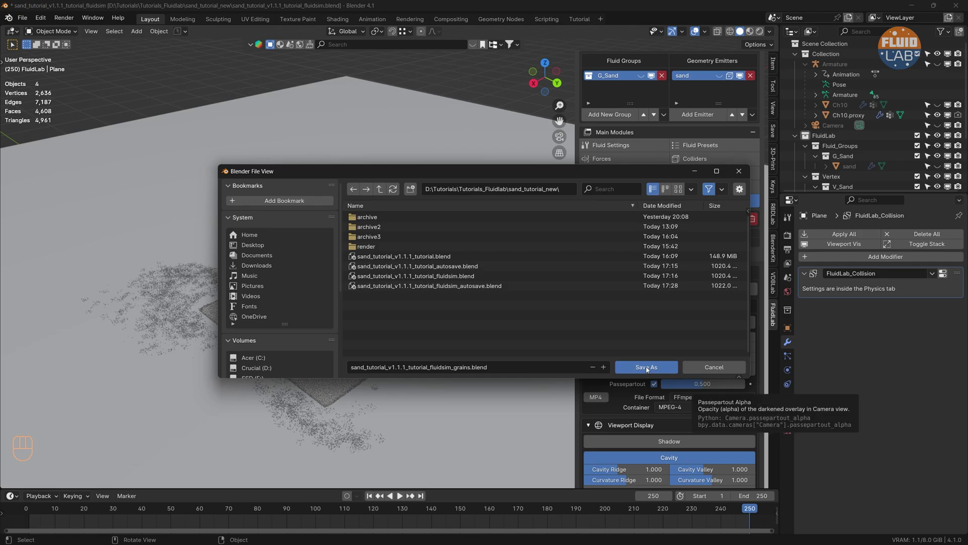
pyautogui.click(639, 371)
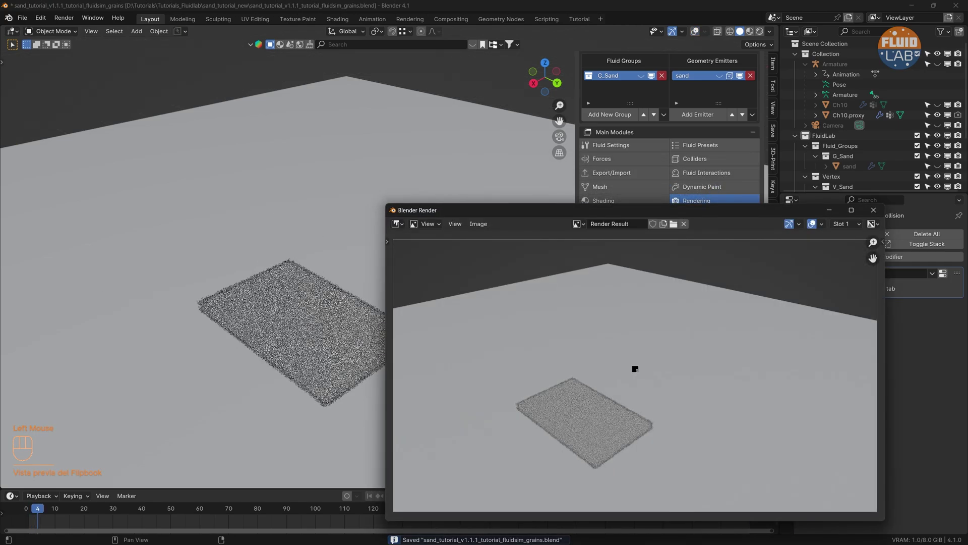
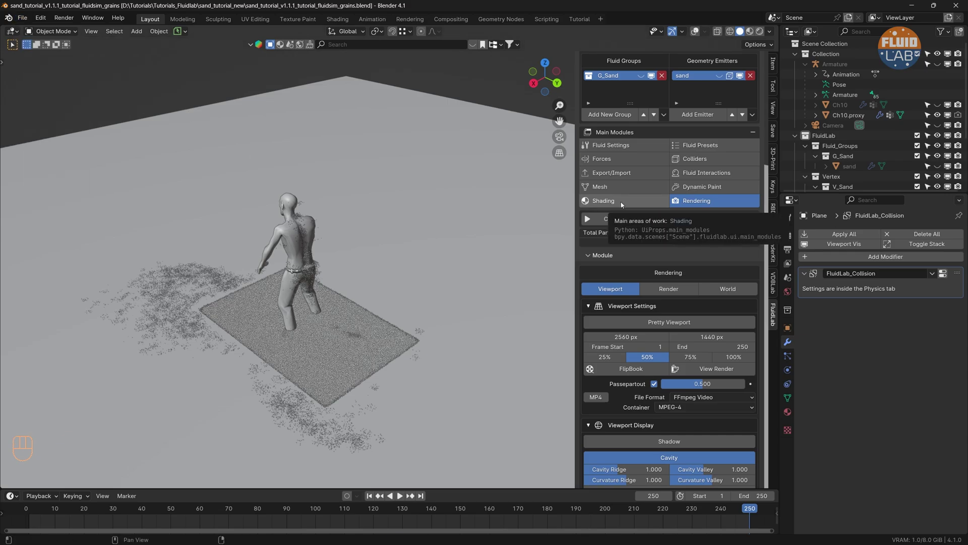
# Assign the Sand_00 material to M_Sand in FluidLab Shading and show its colour ramp settings
pyautogui.click(624, 204)
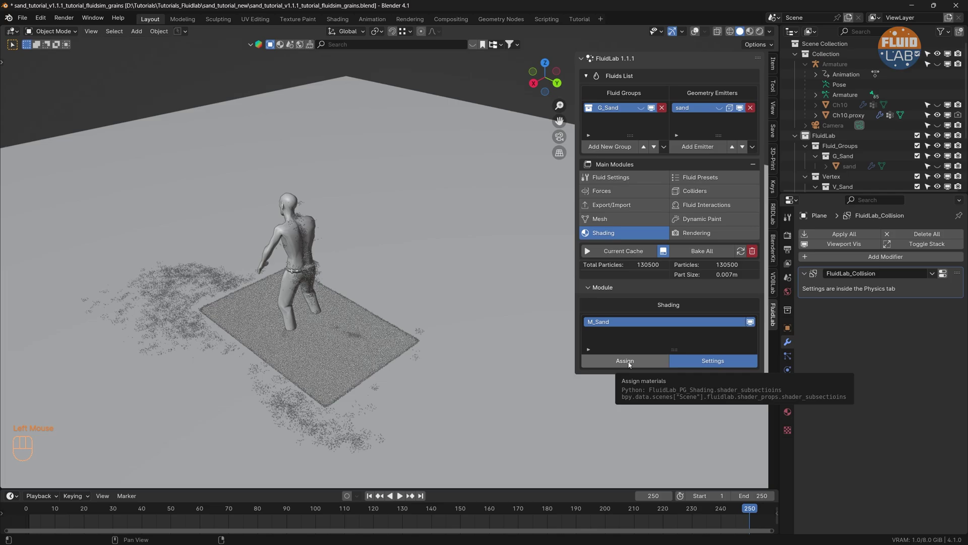
pyautogui.click(631, 365)
pyautogui.scroll(-3)
pyautogui.click(675, 478)
pyautogui.scroll(-3)
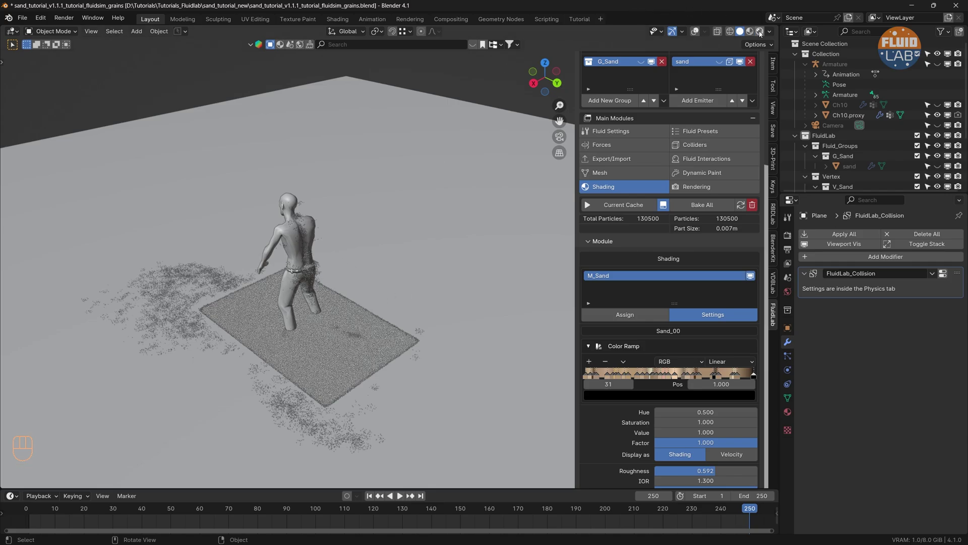
# Switch the viewport to Rendered shading, return to frame 1 and zoom in on the sand block
pyautogui.click(312, 342)
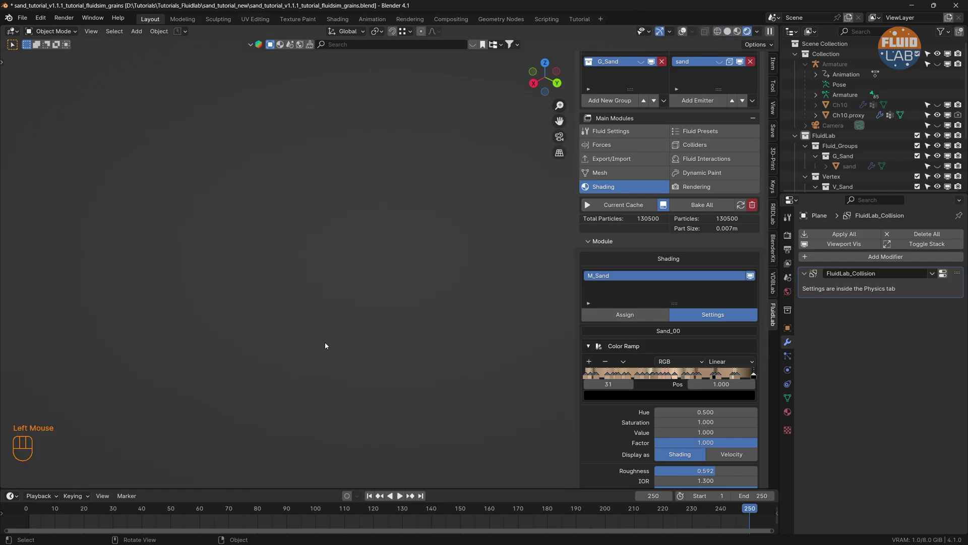
pyautogui.moveTo(324, 340); pyautogui.dragTo(351, 283)
pyautogui.click(372, 498)
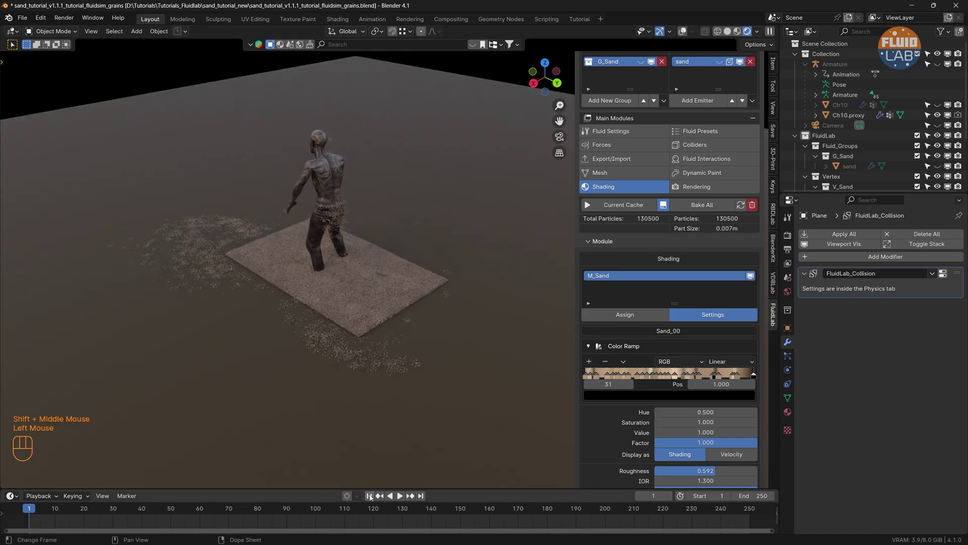
pyautogui.moveTo(356, 299); pyautogui.dragTo(337, 316)
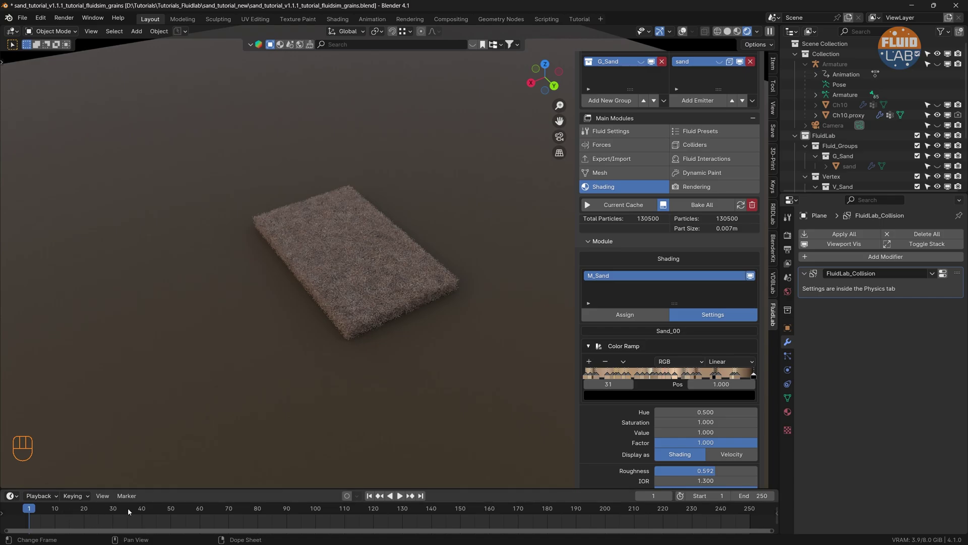
# Scrub the timeline through the wade, stopping at frames 120, 163 and 181 as sand sprays outward
pyautogui.click(131, 511)
pyautogui.click(200, 511)
pyautogui.click(292, 511)
pyautogui.click(375, 510)
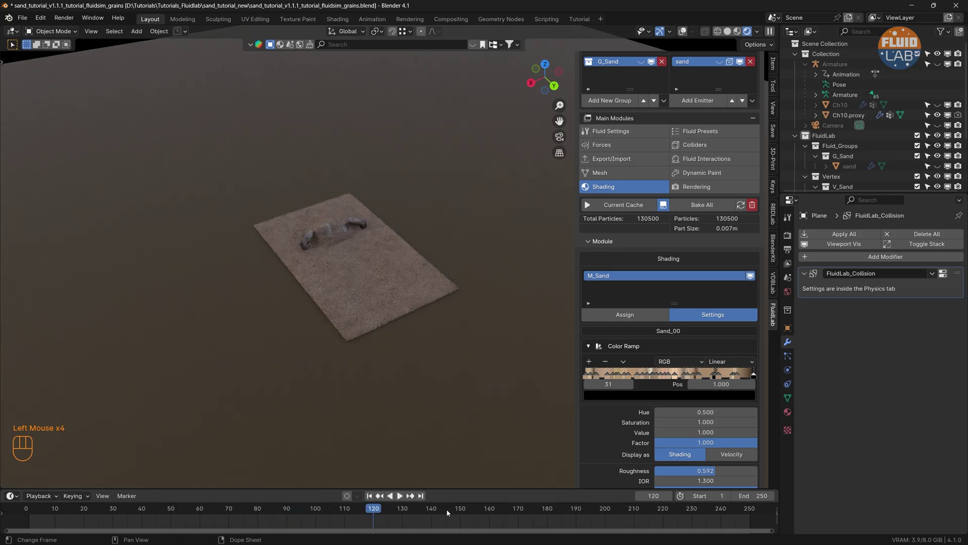
pyautogui.click(448, 512)
pyautogui.click(501, 515)
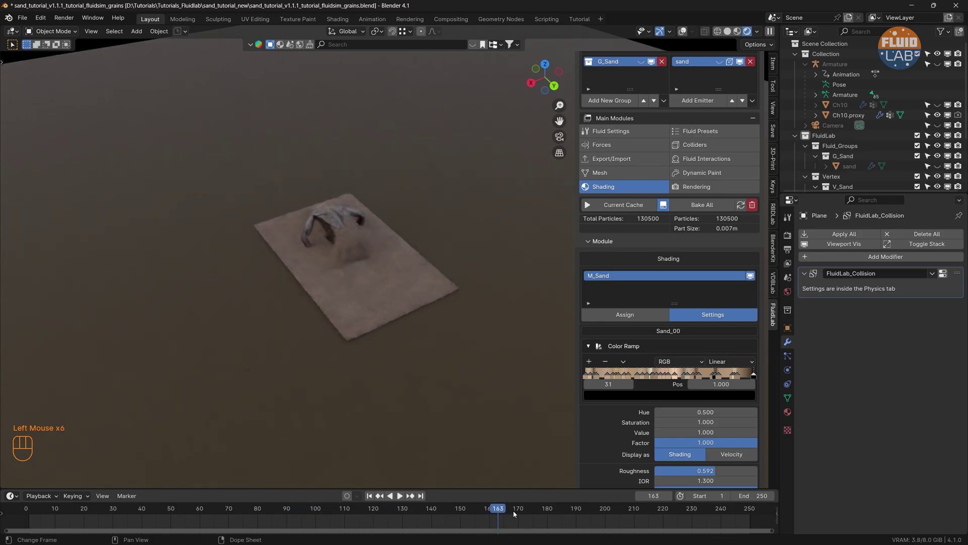
pyautogui.click(552, 511)
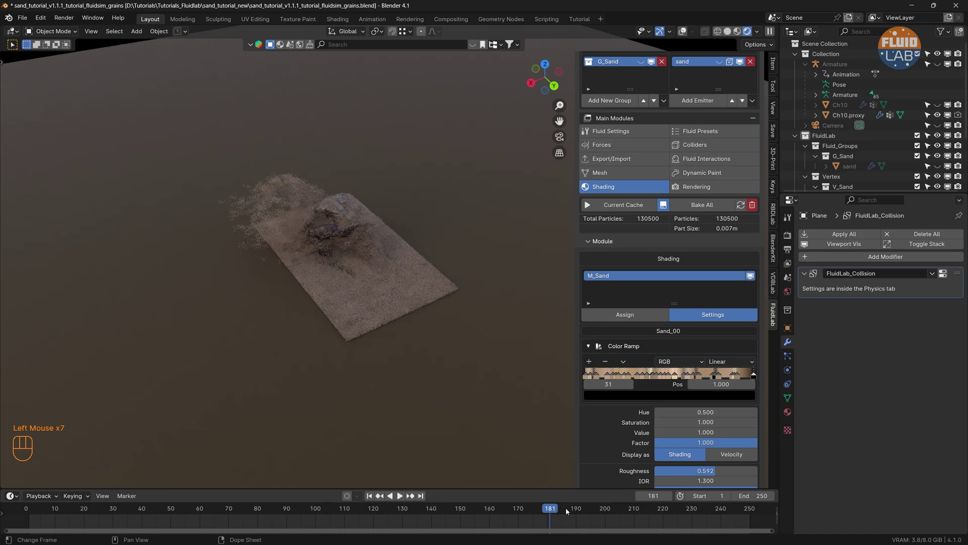